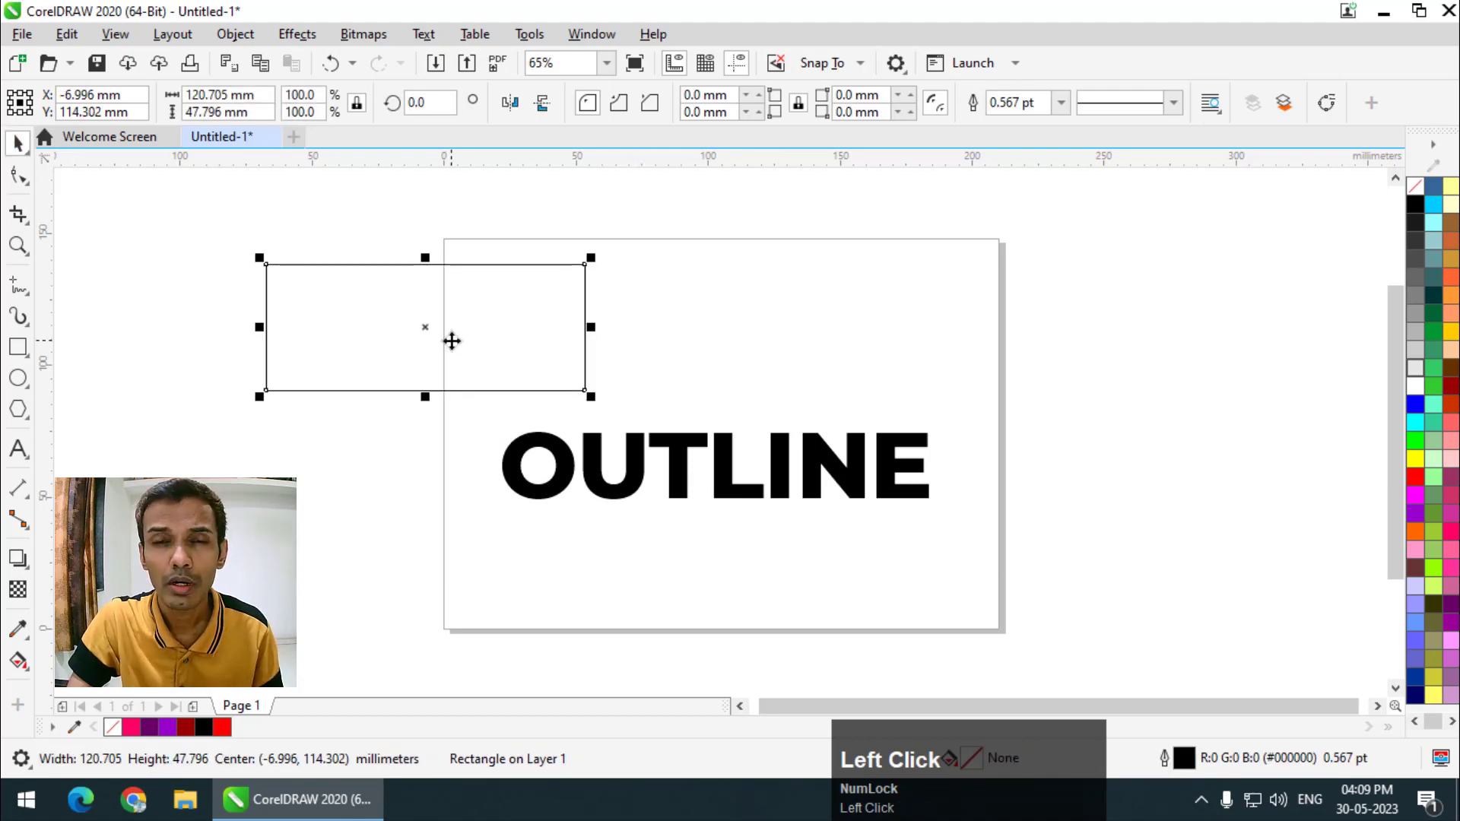
# Step: Thicken the test rectangle's outline, then delete the rectangle entirely
pyautogui.click(445, 359)
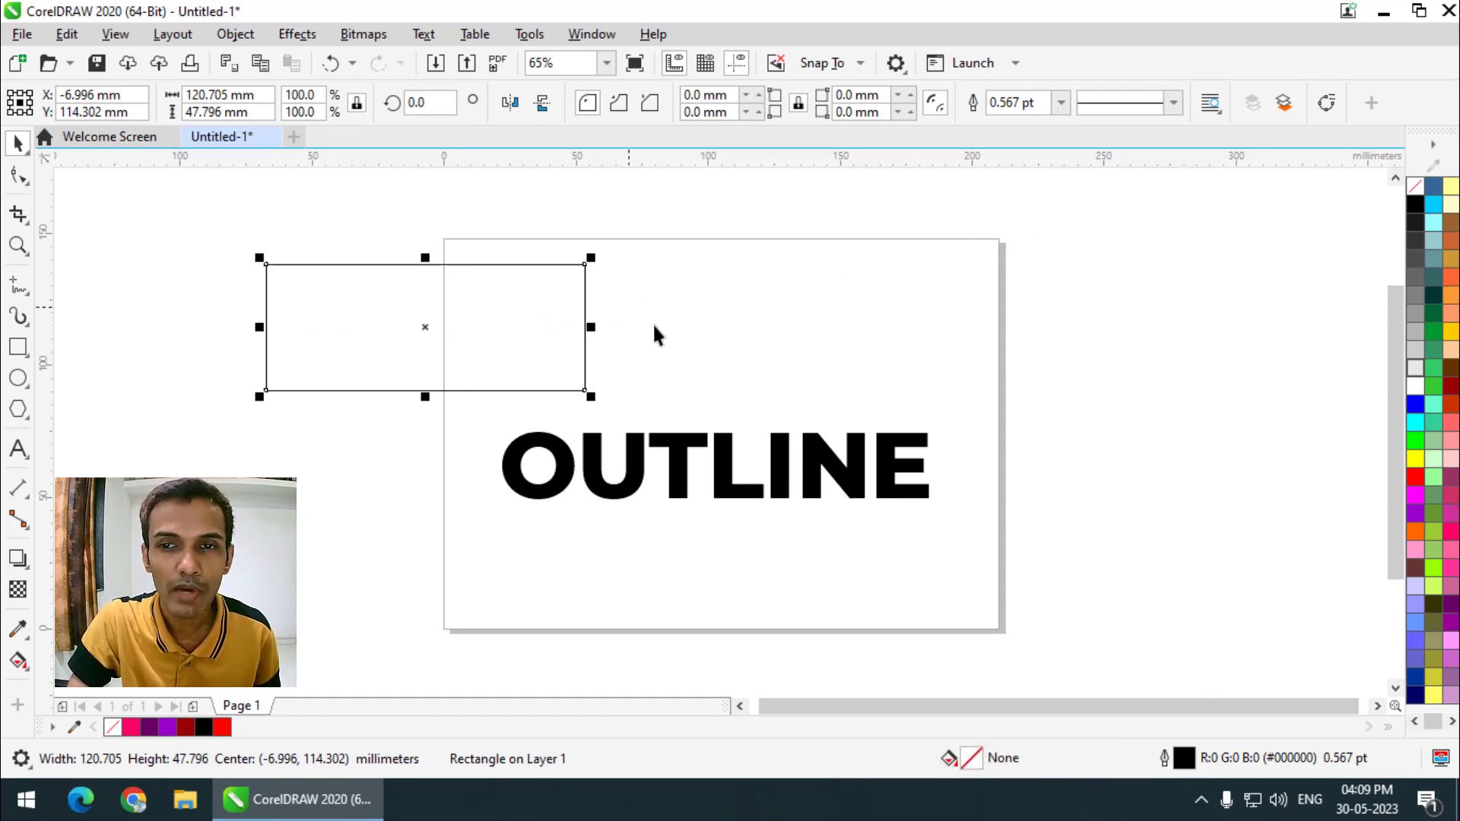
pyautogui.click(1069, 118)
pyautogui.click(1031, 273)
pyautogui.moveTo(949, 745); pyautogui.dragTo(1183, 770)
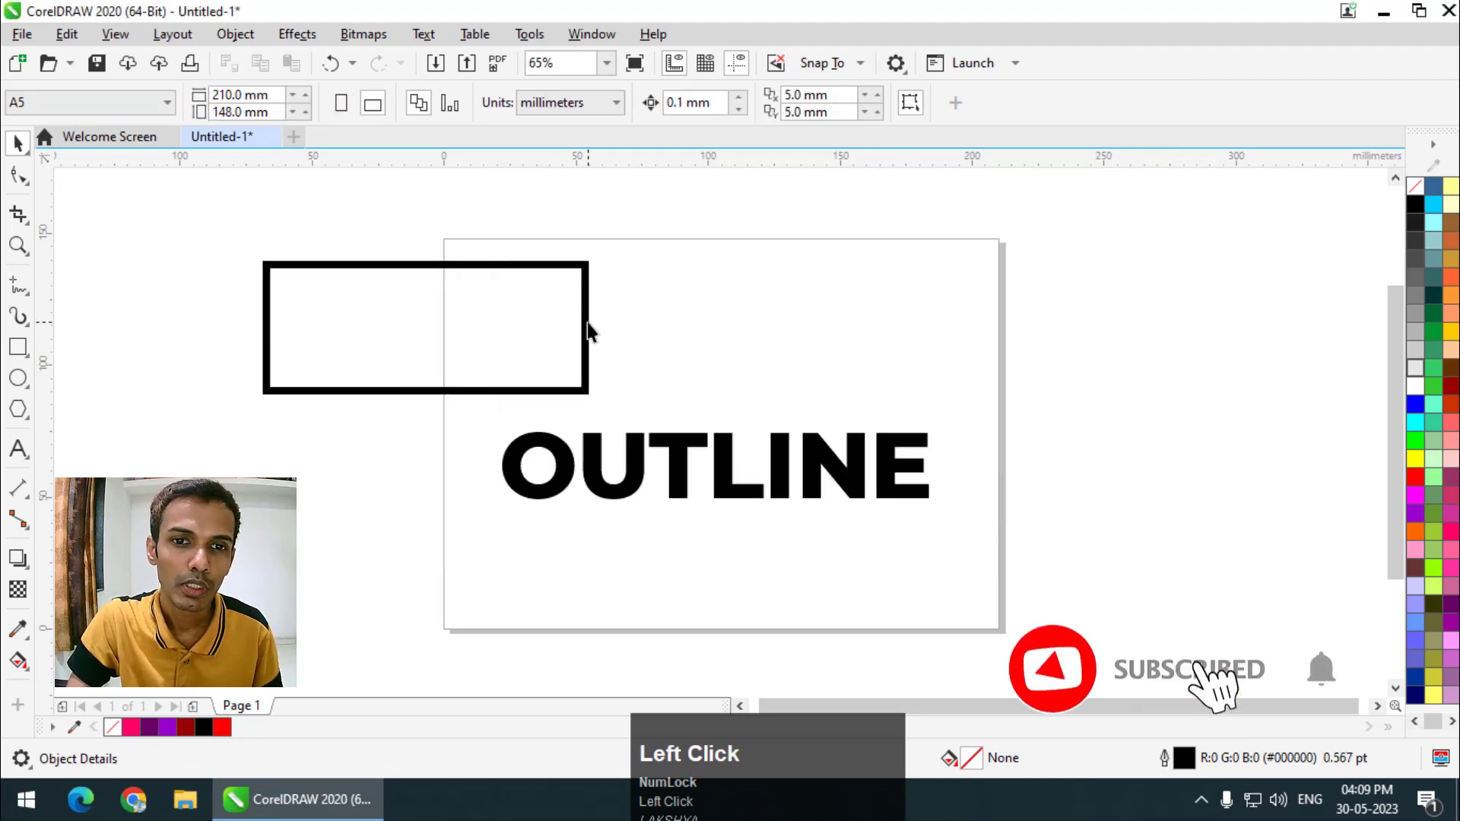
pyautogui.press('Delete')
# Step: Move the word OUTLINE up toward the page centre
pyautogui.moveTo(679, 418); pyautogui.dragTo(908, 125)
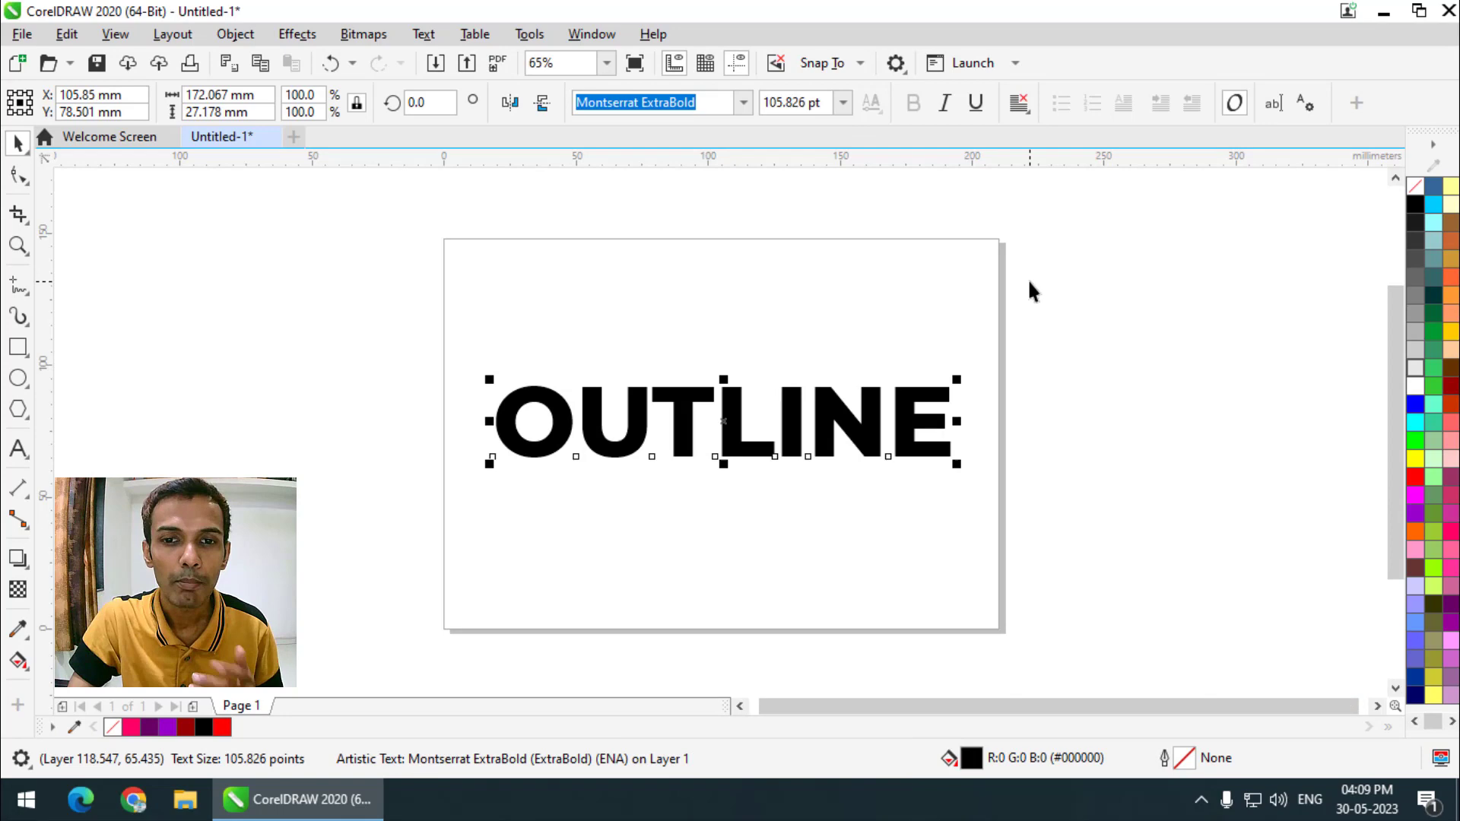
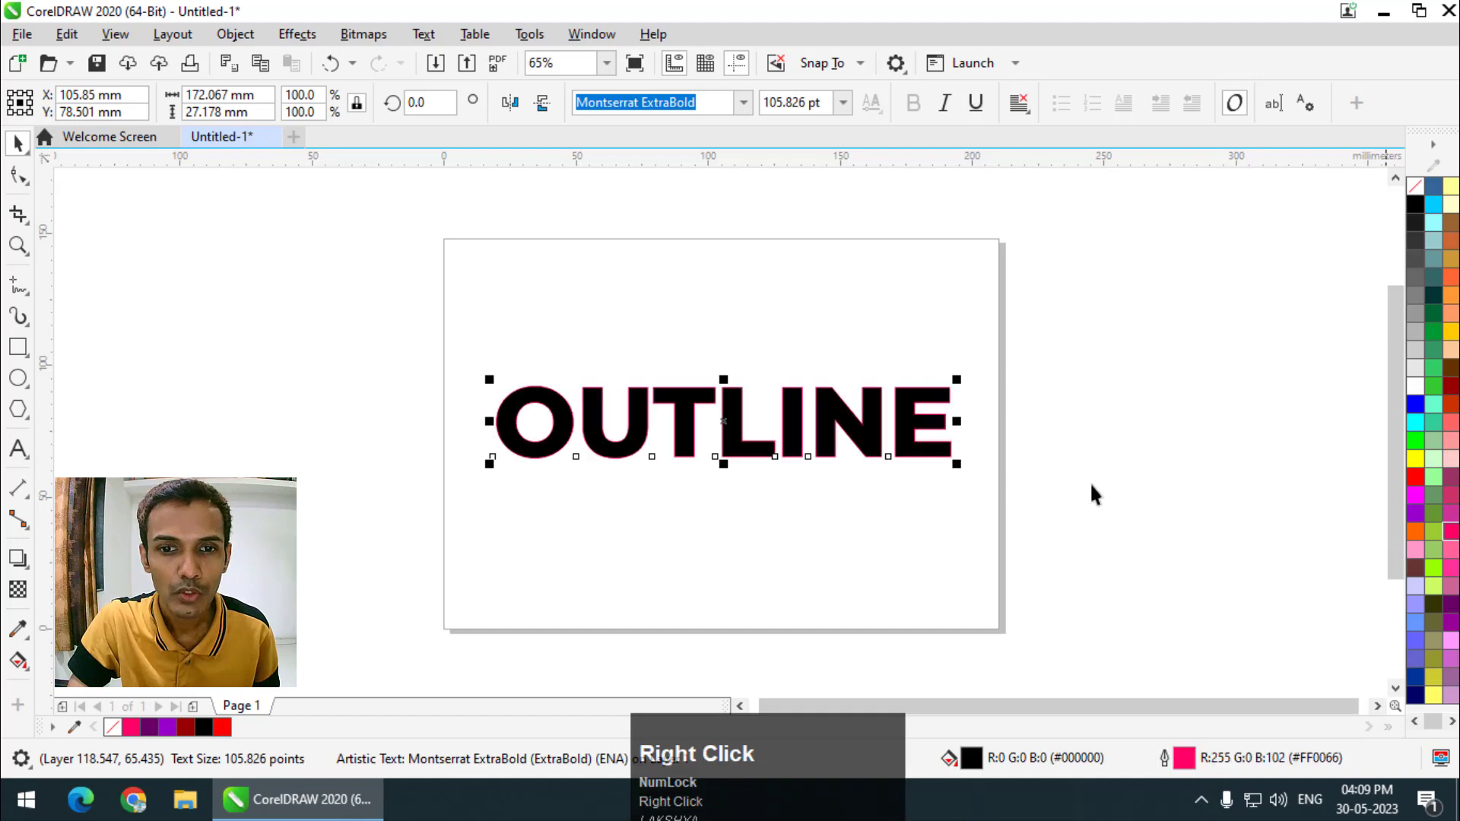
# Step: Inspect the trial pink outline on OUTLINE and undo it with Ctrl+Z
pyautogui.scroll(3)
pyautogui.scroll(-3)
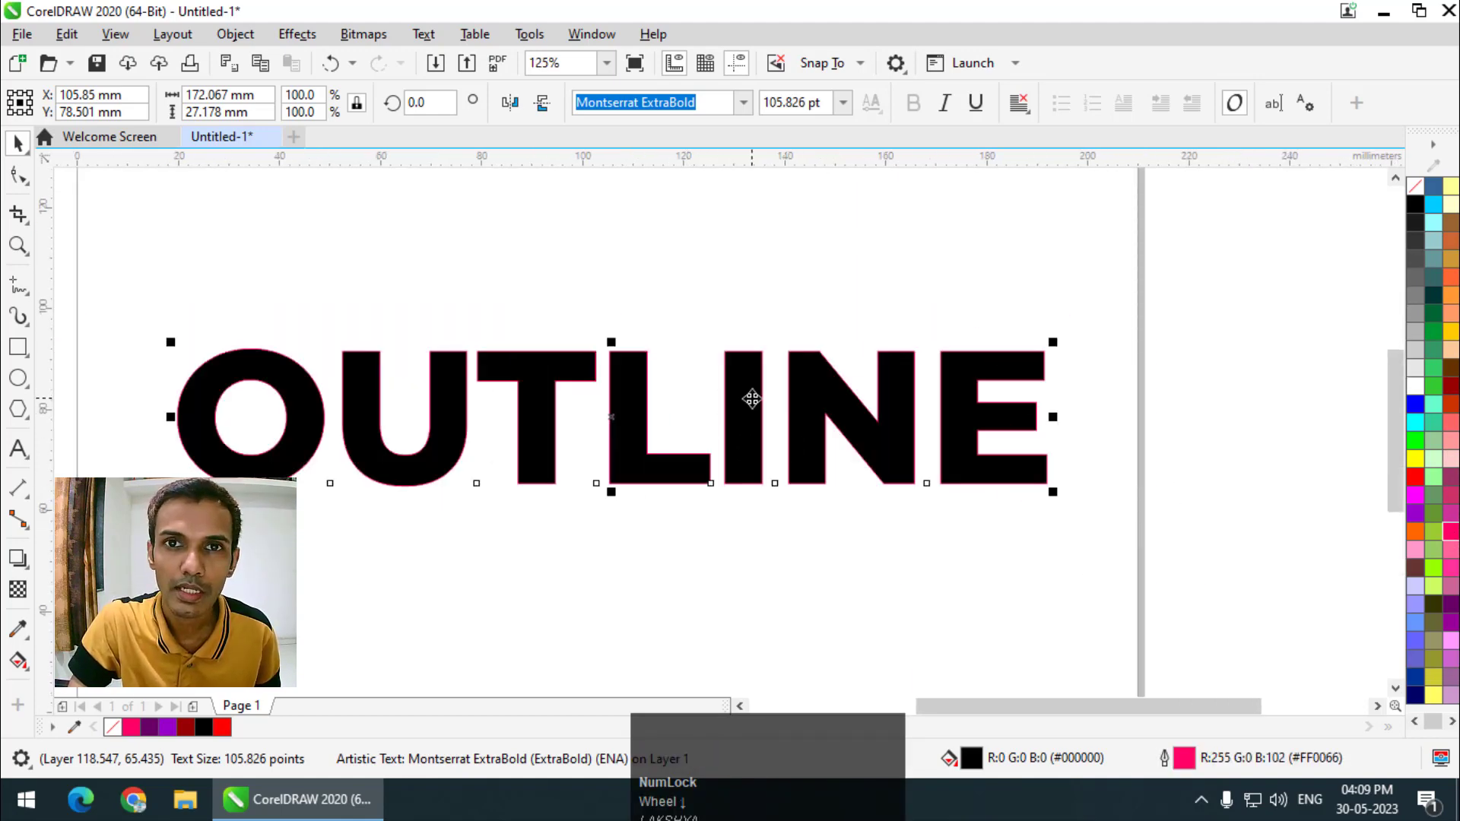
pyautogui.scroll(-3)
pyautogui.press('ctrl+z')
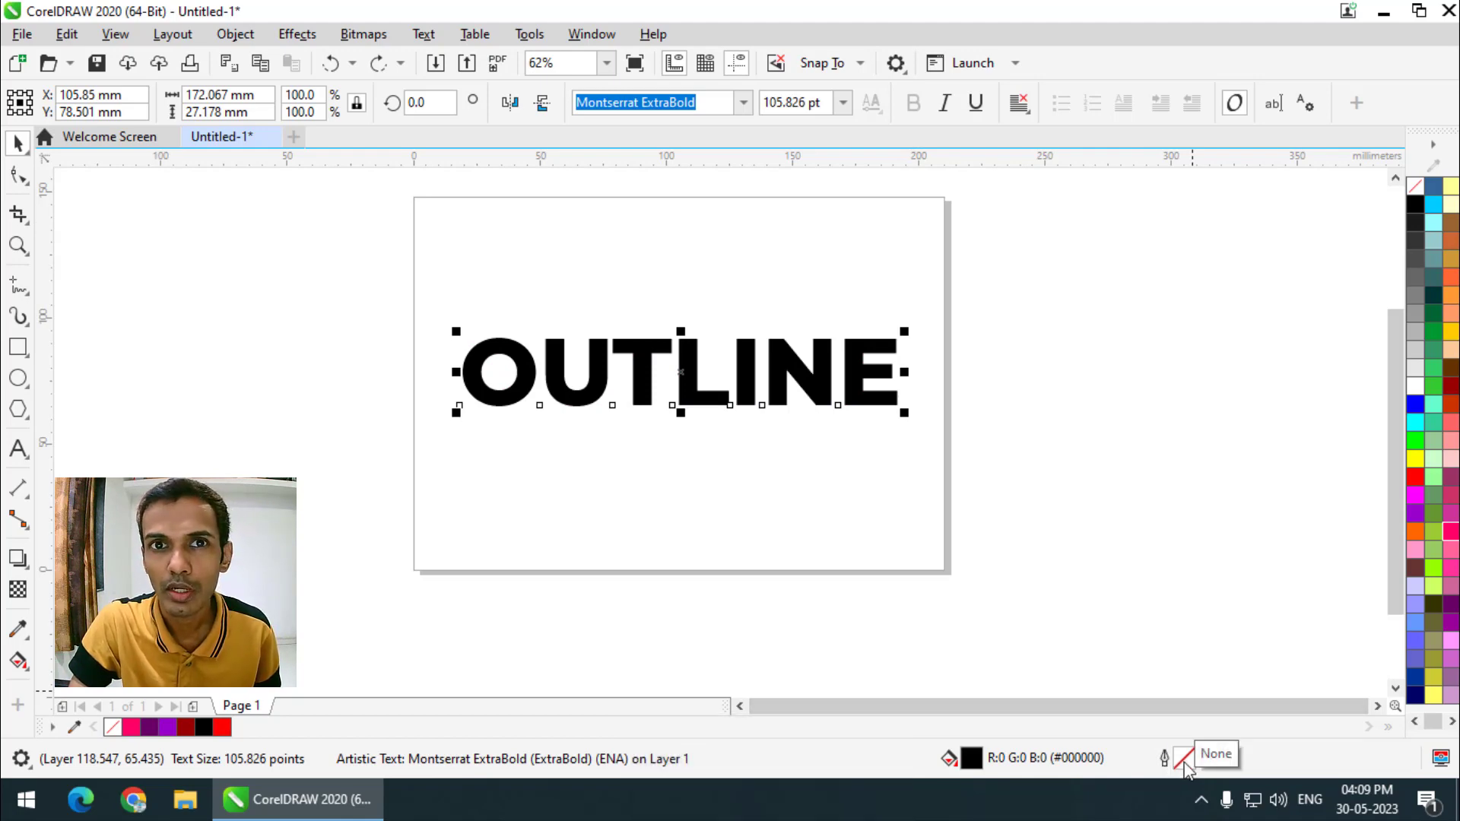
# Step: Set the OUTLINE word's outline to red with an 8 pt width in Outline Pen
pyautogui.moveTo(1189, 772); pyautogui.dragTo(902, 215)
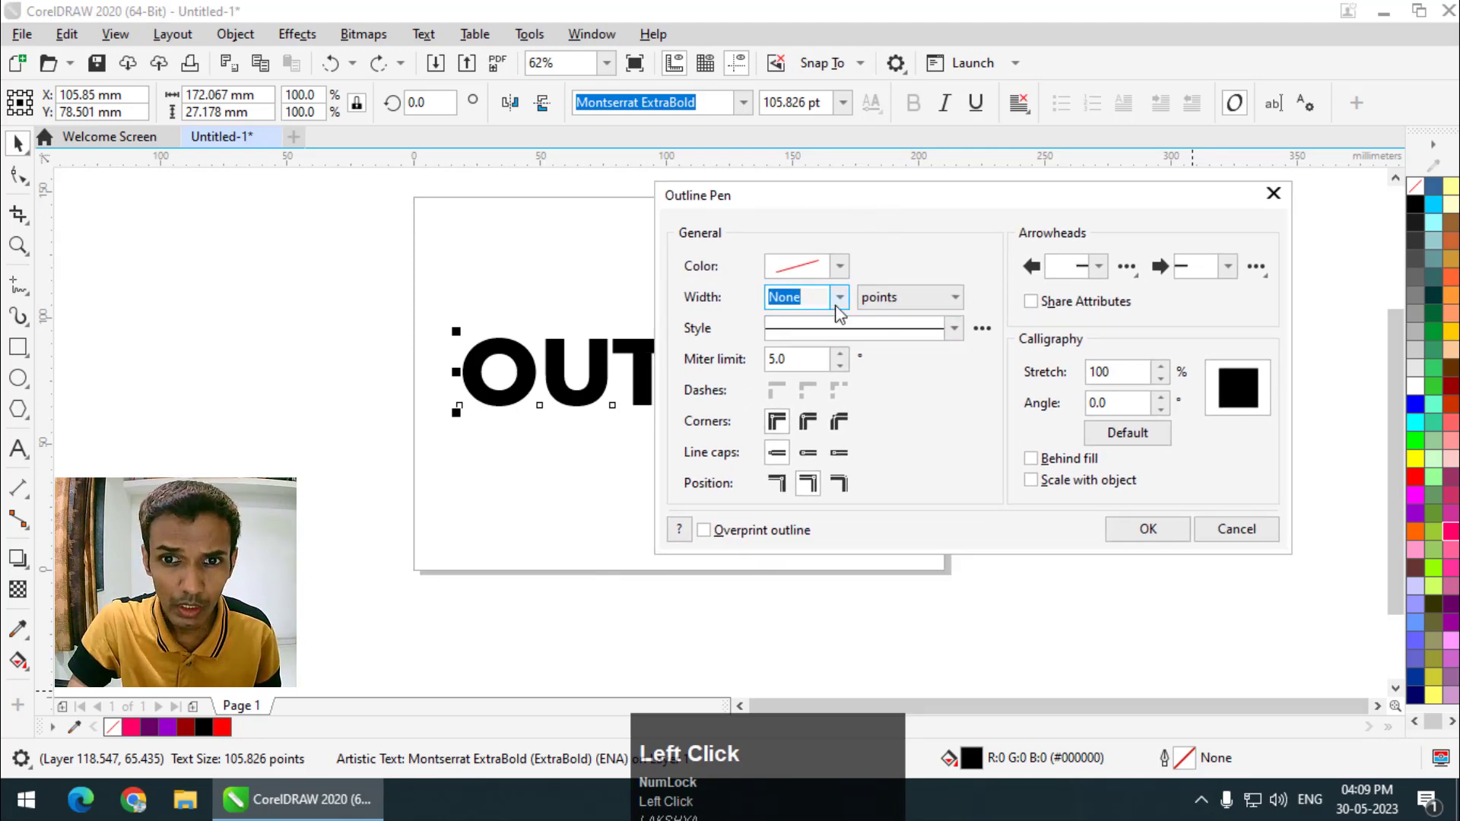
pyautogui.click(852, 197)
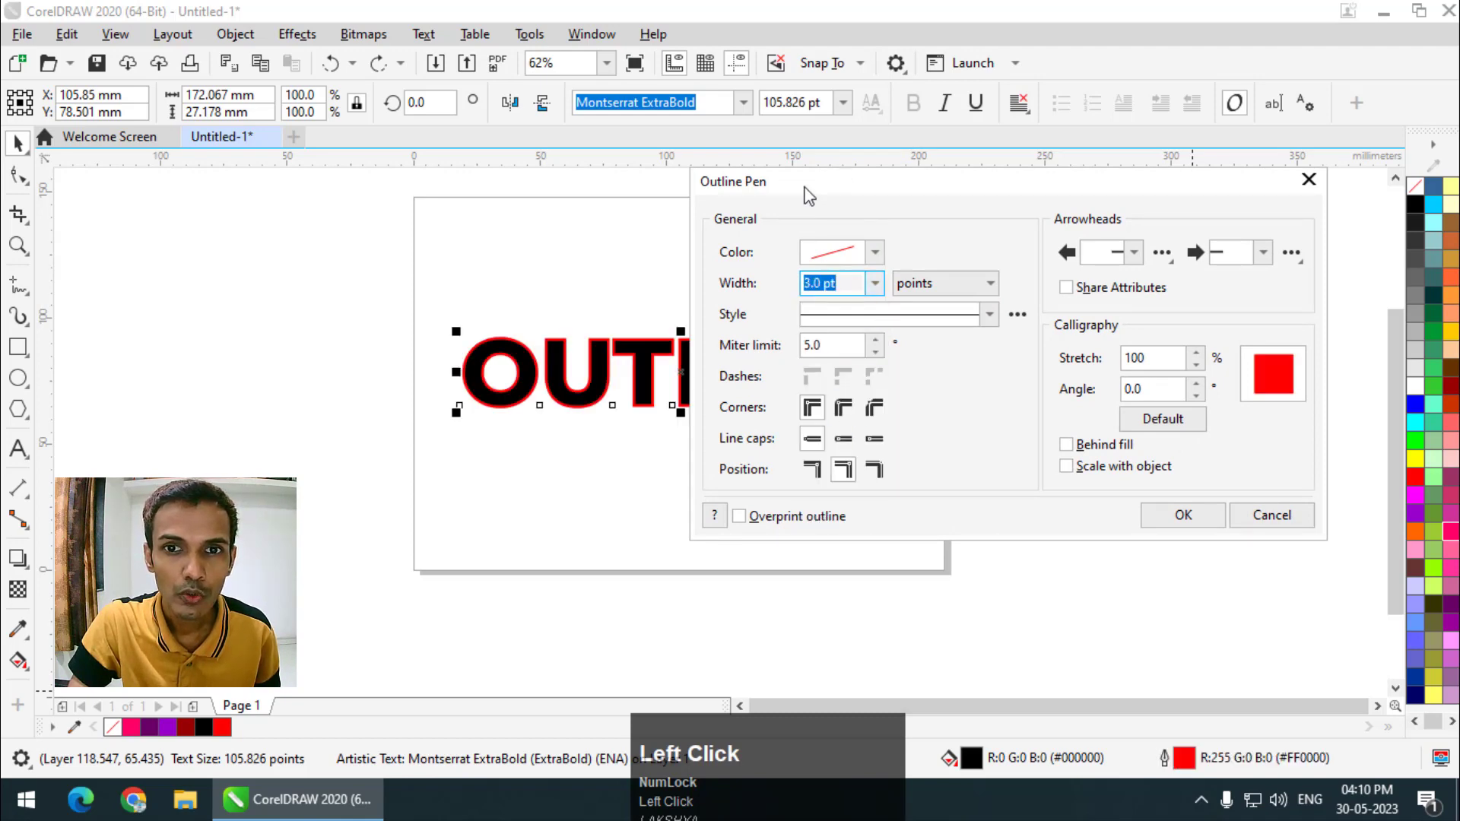
pyautogui.scroll(3)
pyautogui.moveTo(962, 210); pyautogui.dragTo(930, 188)
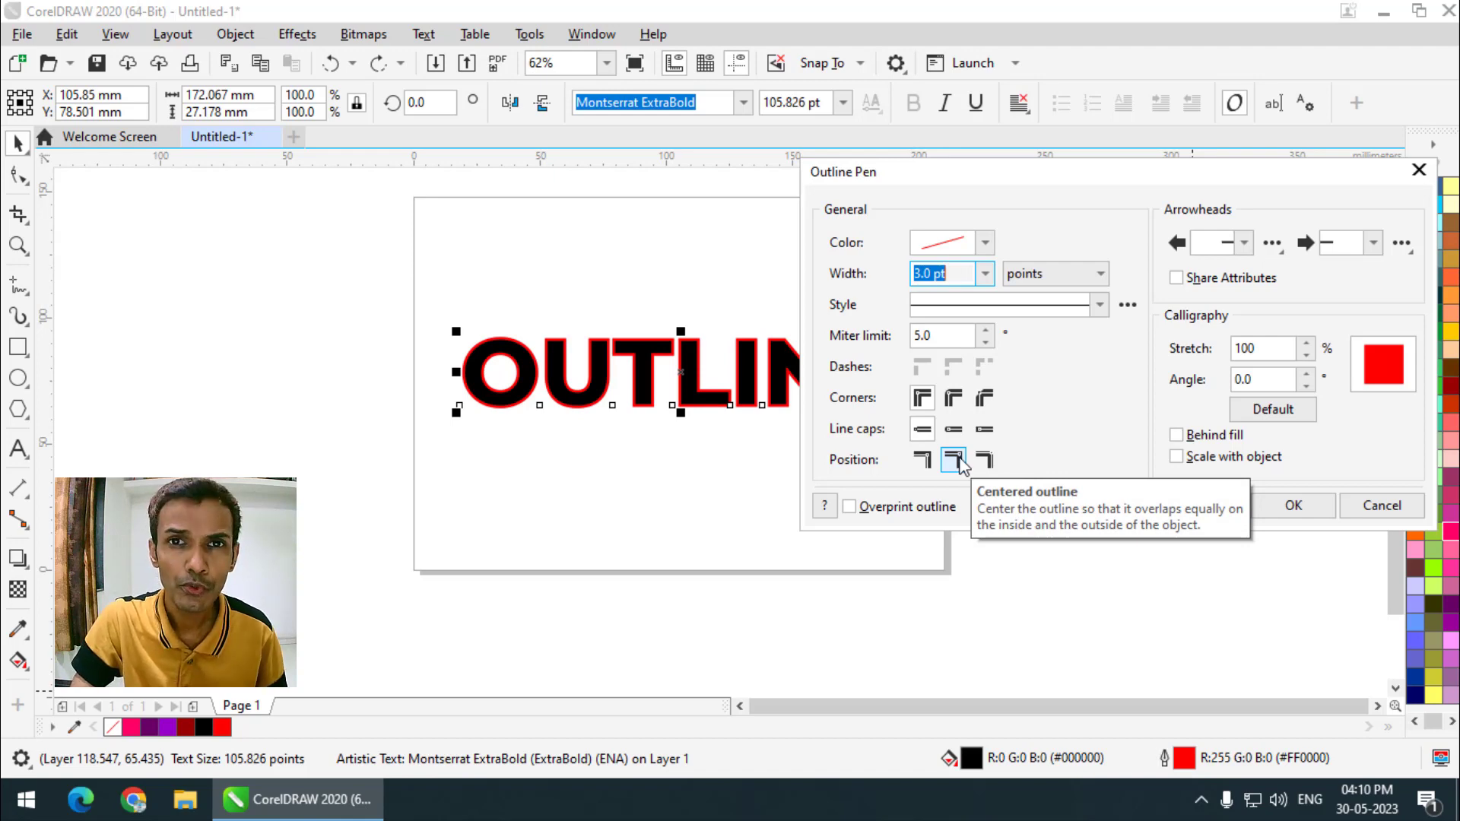
# Step: Position the red outline outside the letters and confirm the Outline Pen settings
pyautogui.click(917, 184)
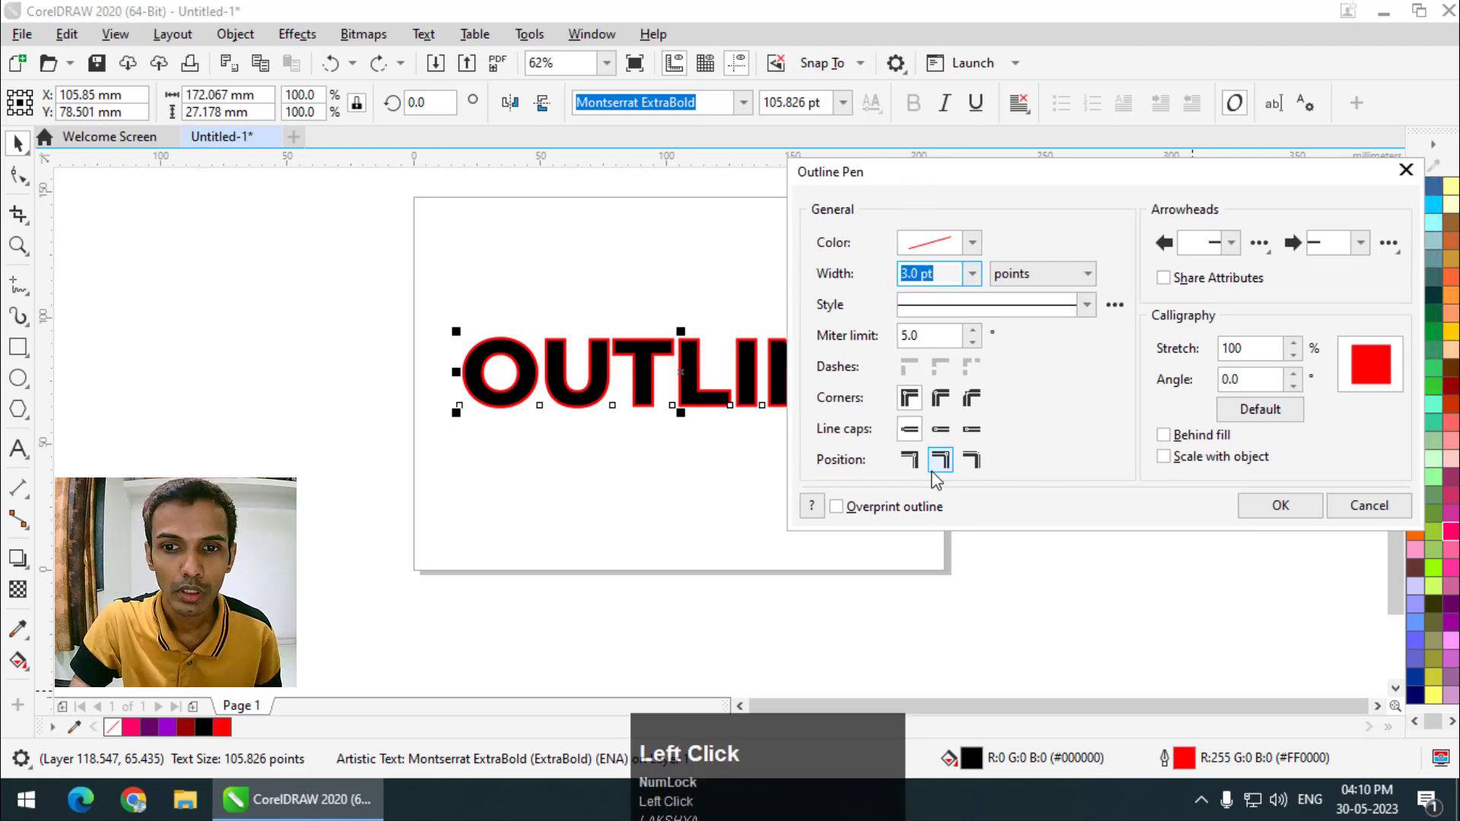
pyautogui.click(921, 474)
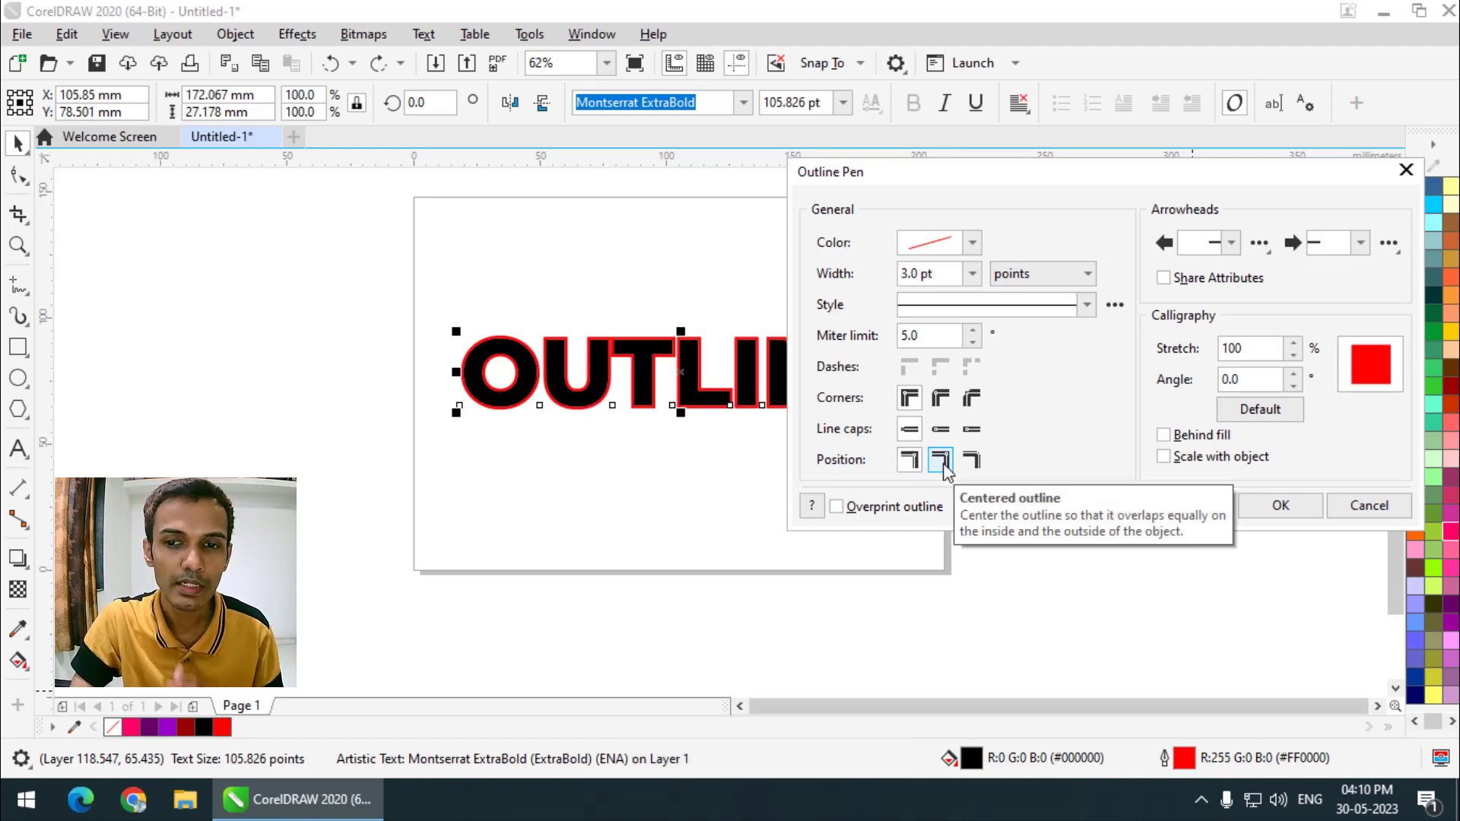
pyautogui.click(983, 465)
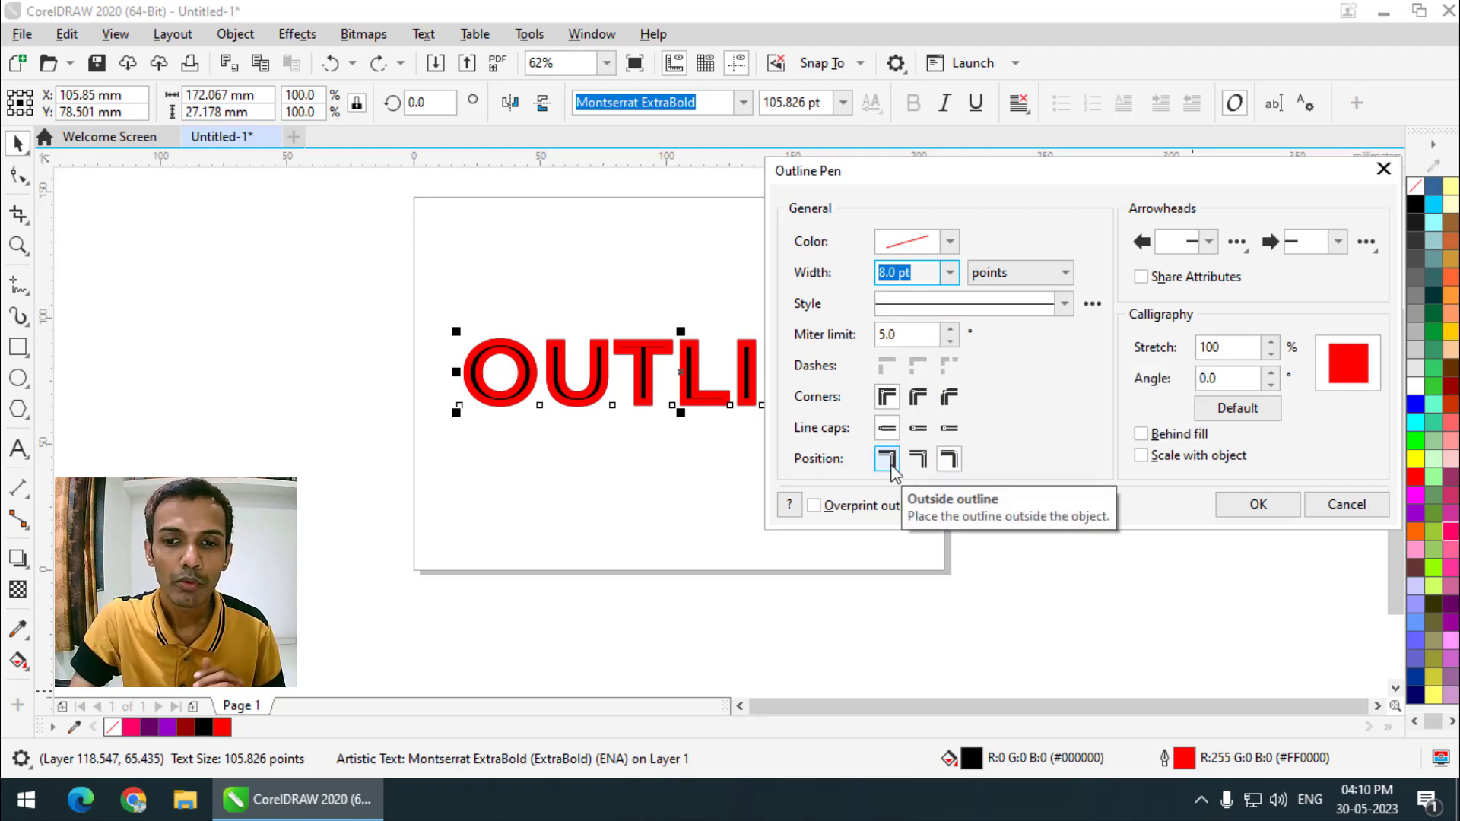
pyautogui.moveTo(897, 471); pyautogui.dragTo(1330, 547)
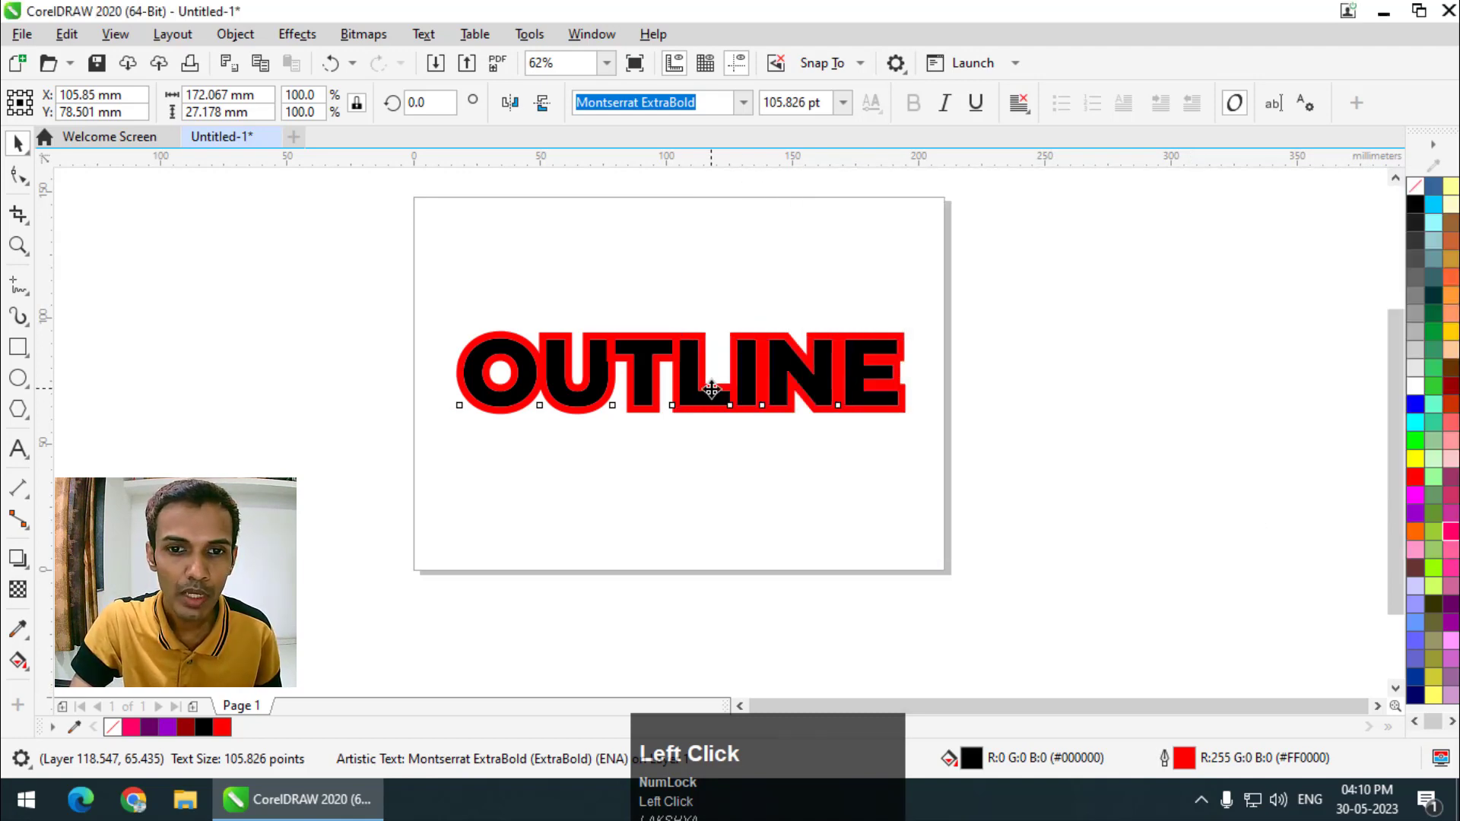
# Step: Zoom in and out to inspect the thick red outline on the letter edges
pyautogui.scroll(3)
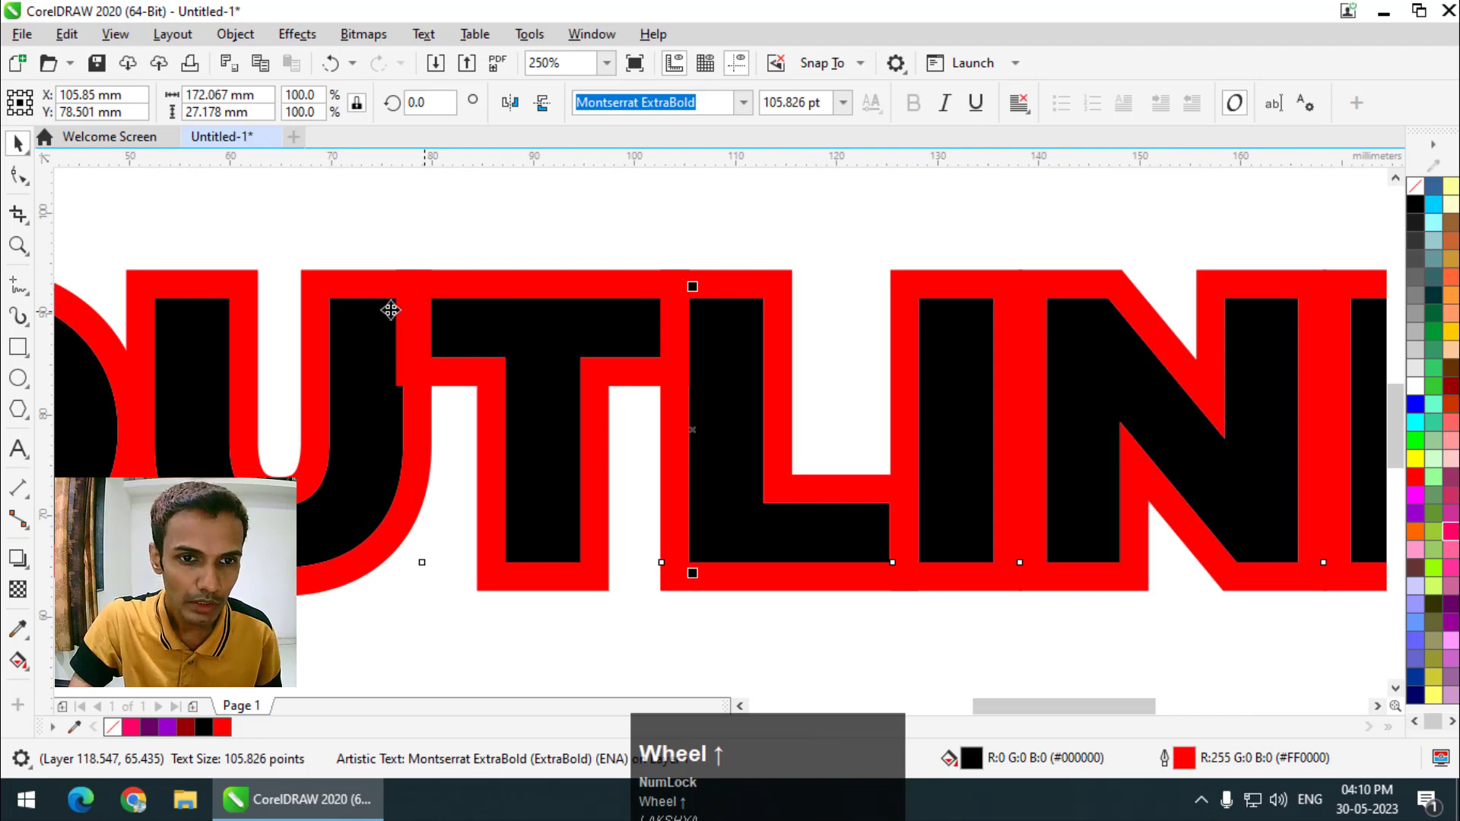
pyautogui.scroll(-3)
pyautogui.scroll(3)
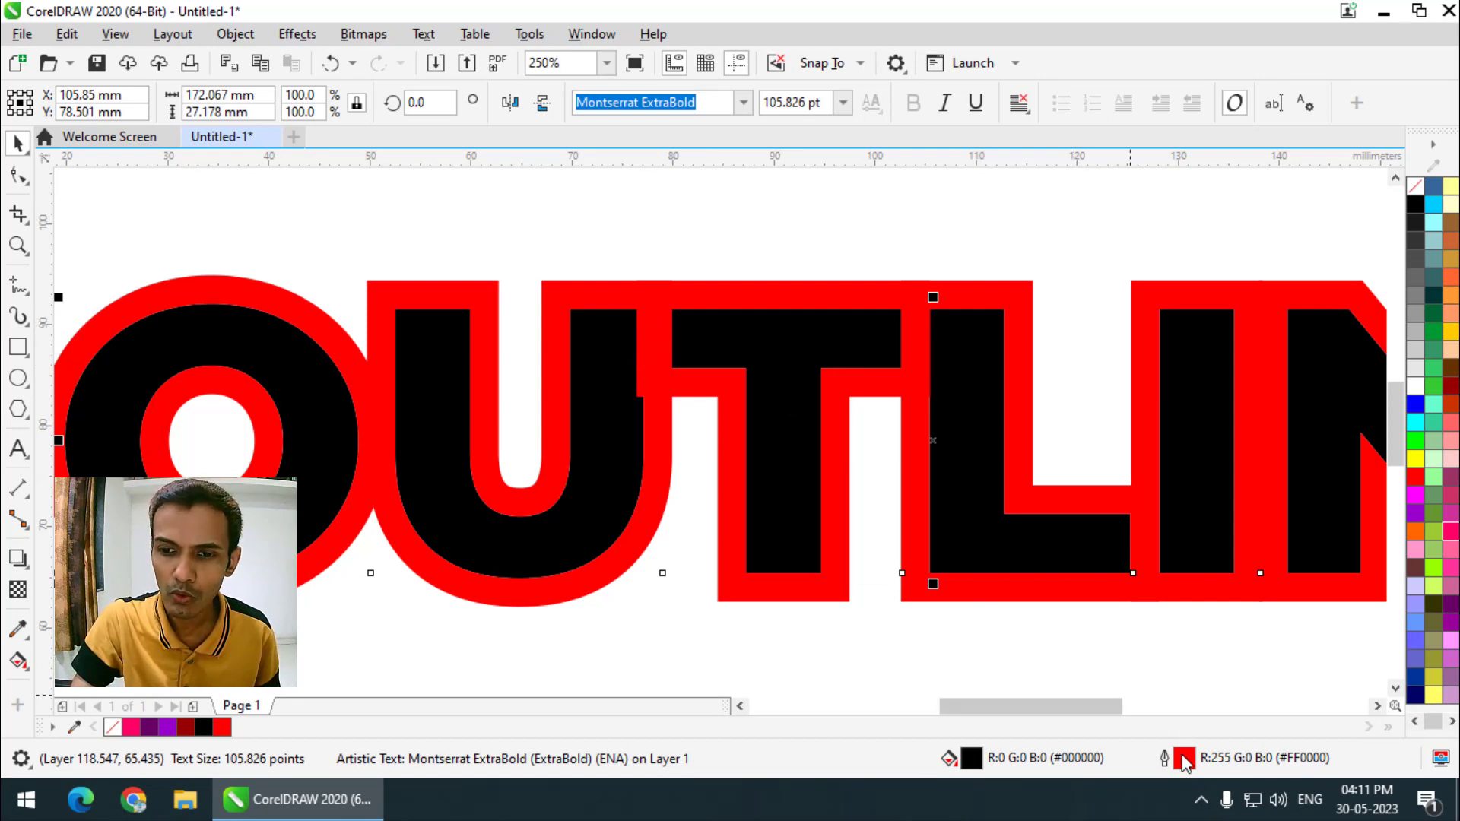
# Step: Set the red outline to draw behind the letter fill and apply it
pyautogui.moveTo(1188, 764); pyautogui.dragTo(1171, 367)
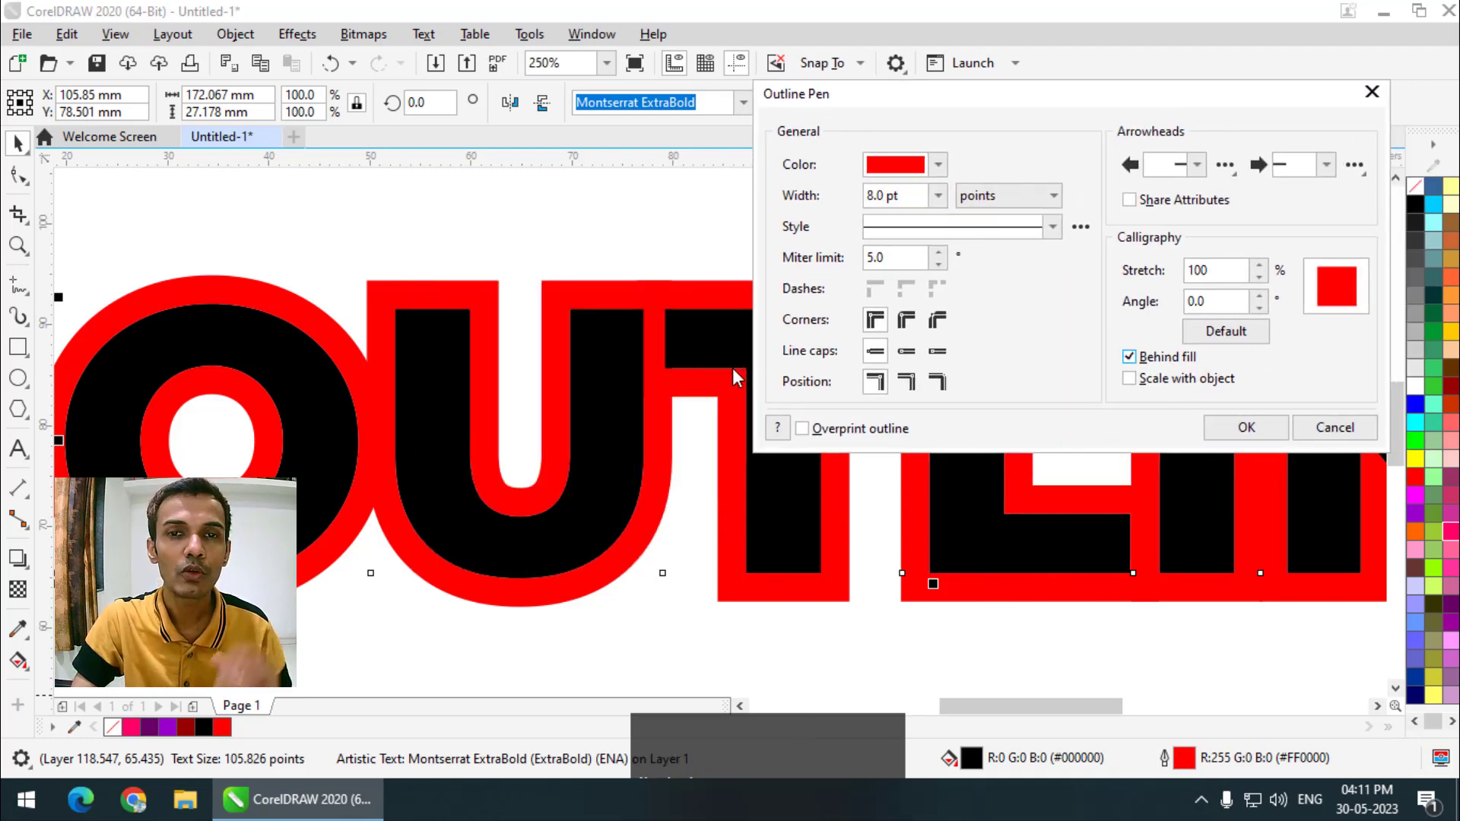
pyautogui.moveTo(898, 108); pyautogui.dragTo(493, 302)
pyautogui.scroll(-3)
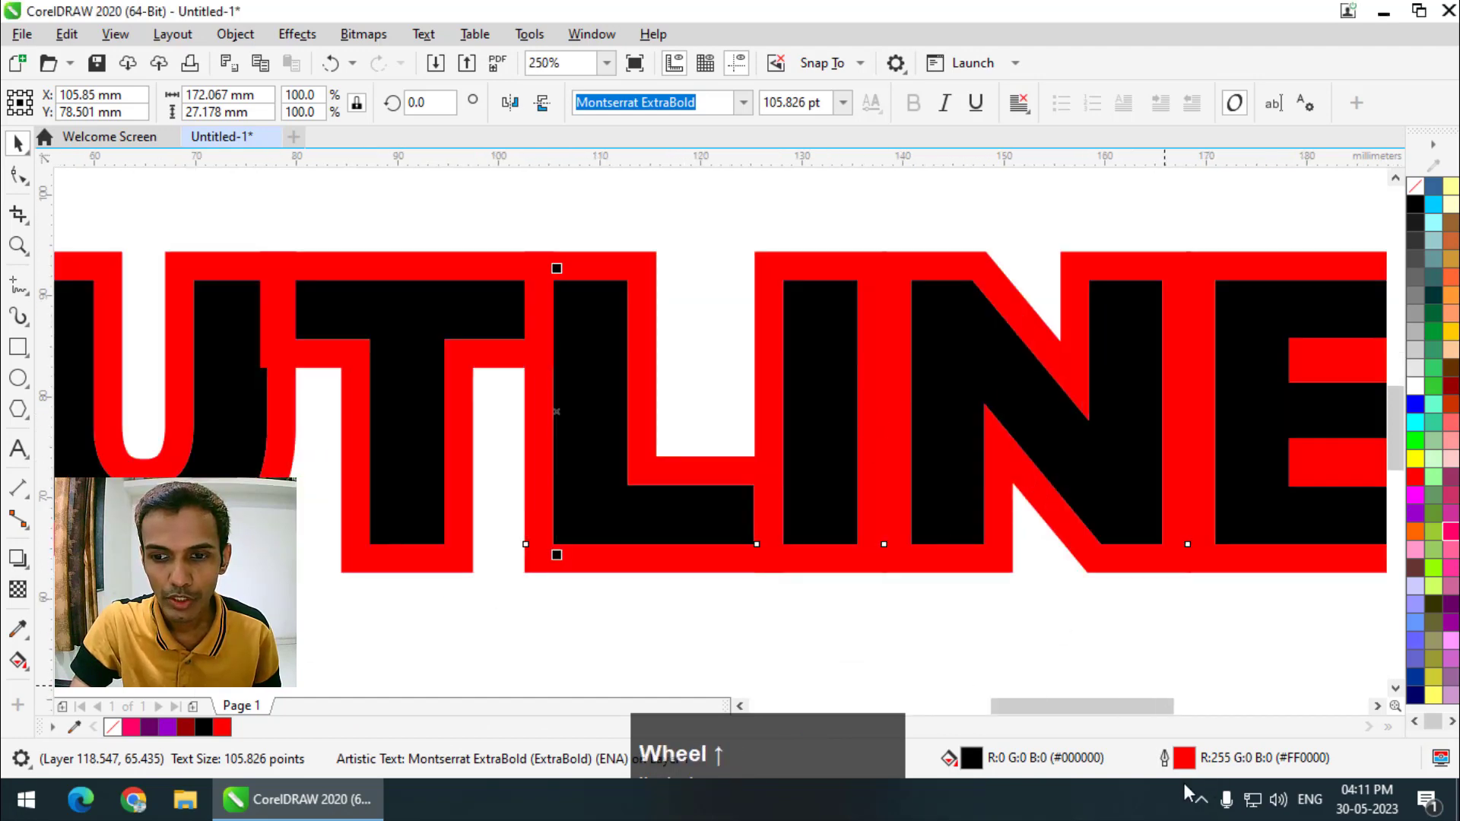
# Step: Reopen Outline Pen and make the outline scale with the word
pyautogui.click(1194, 766)
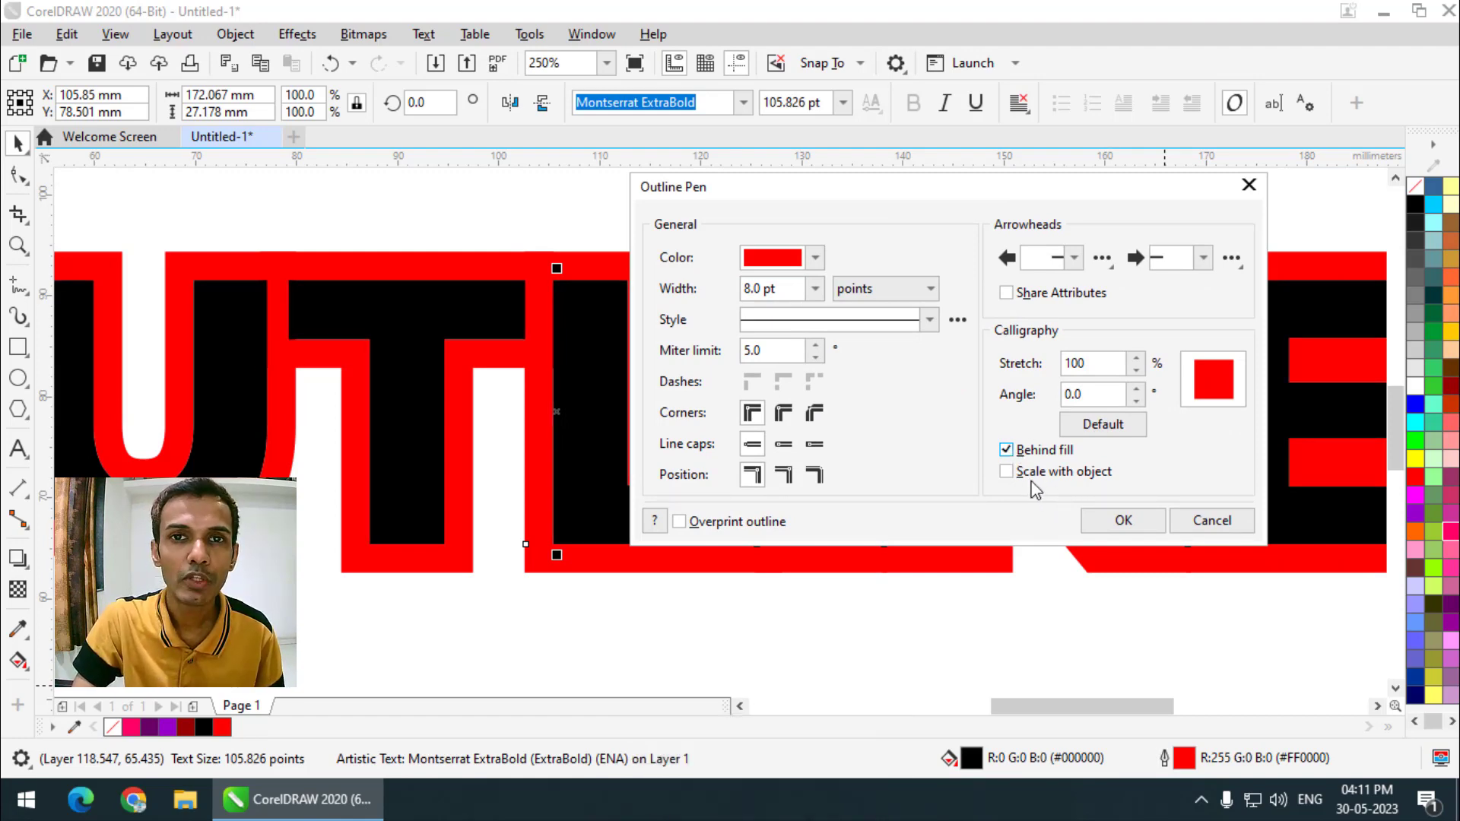
pyautogui.click(989, 197)
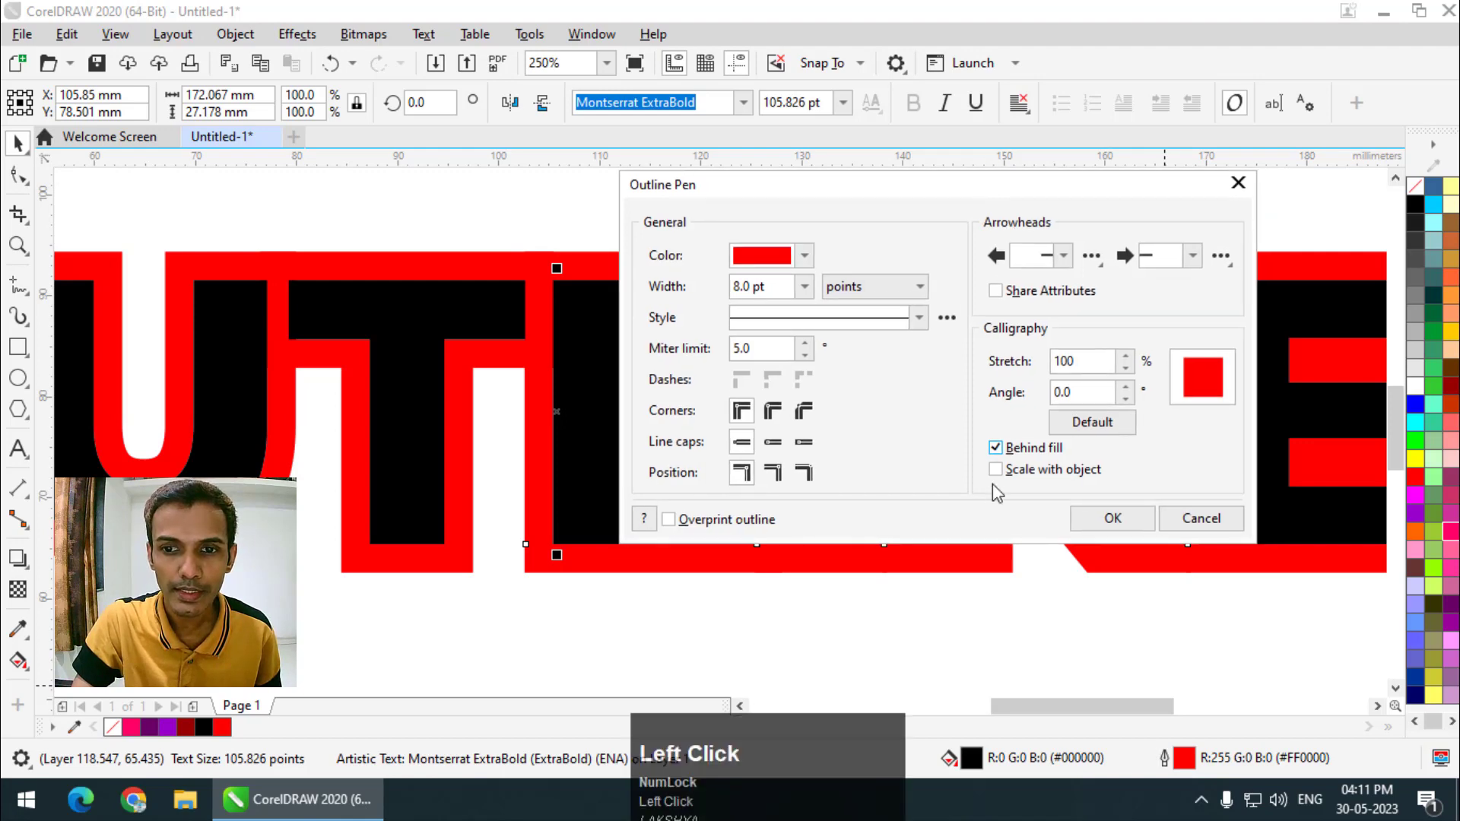
pyautogui.click(1001, 479)
# Step: Resize the OUTLINE word and check that the outline width scaled with it
pyautogui.scroll(-3)
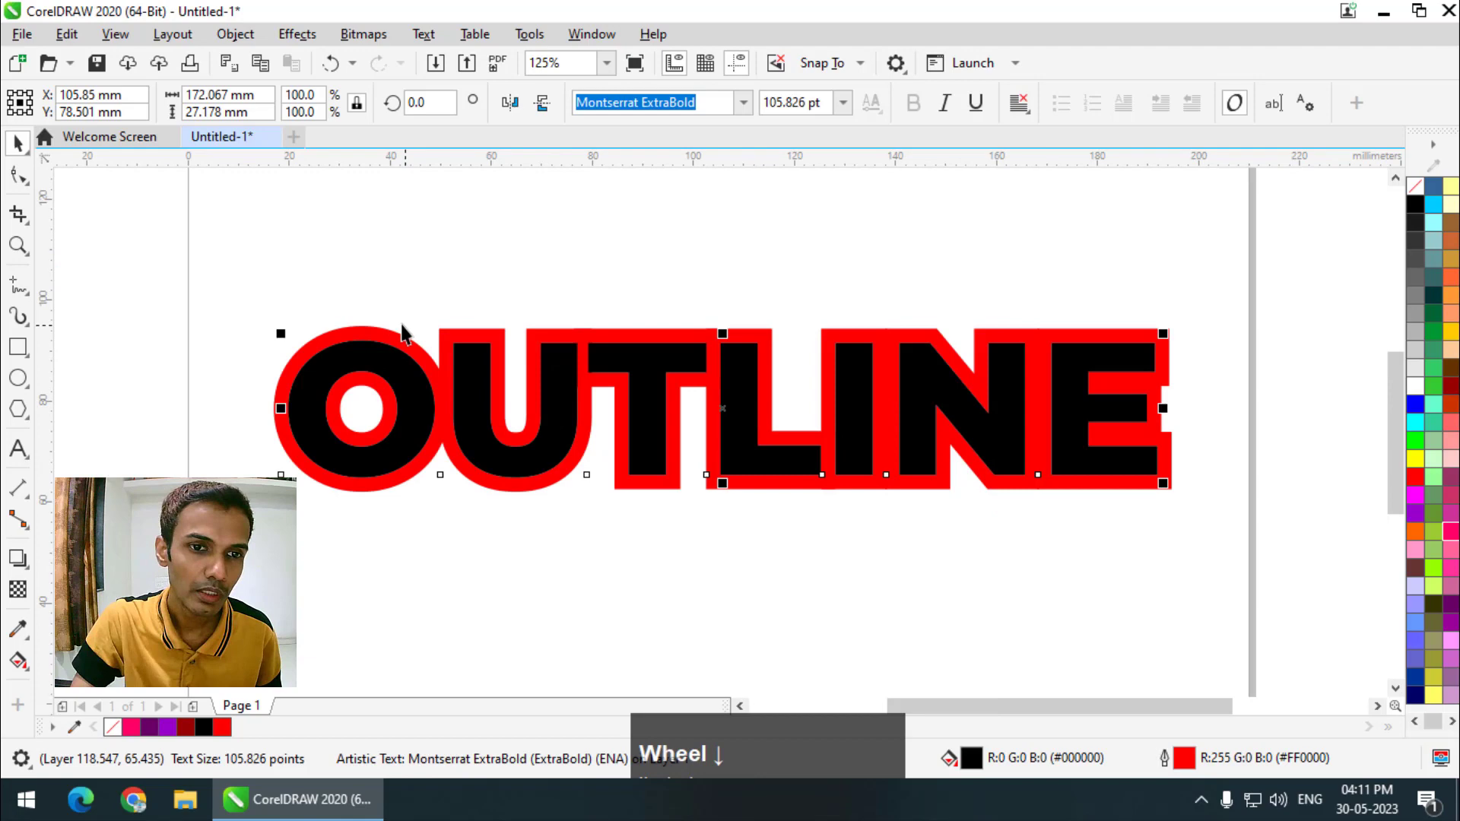
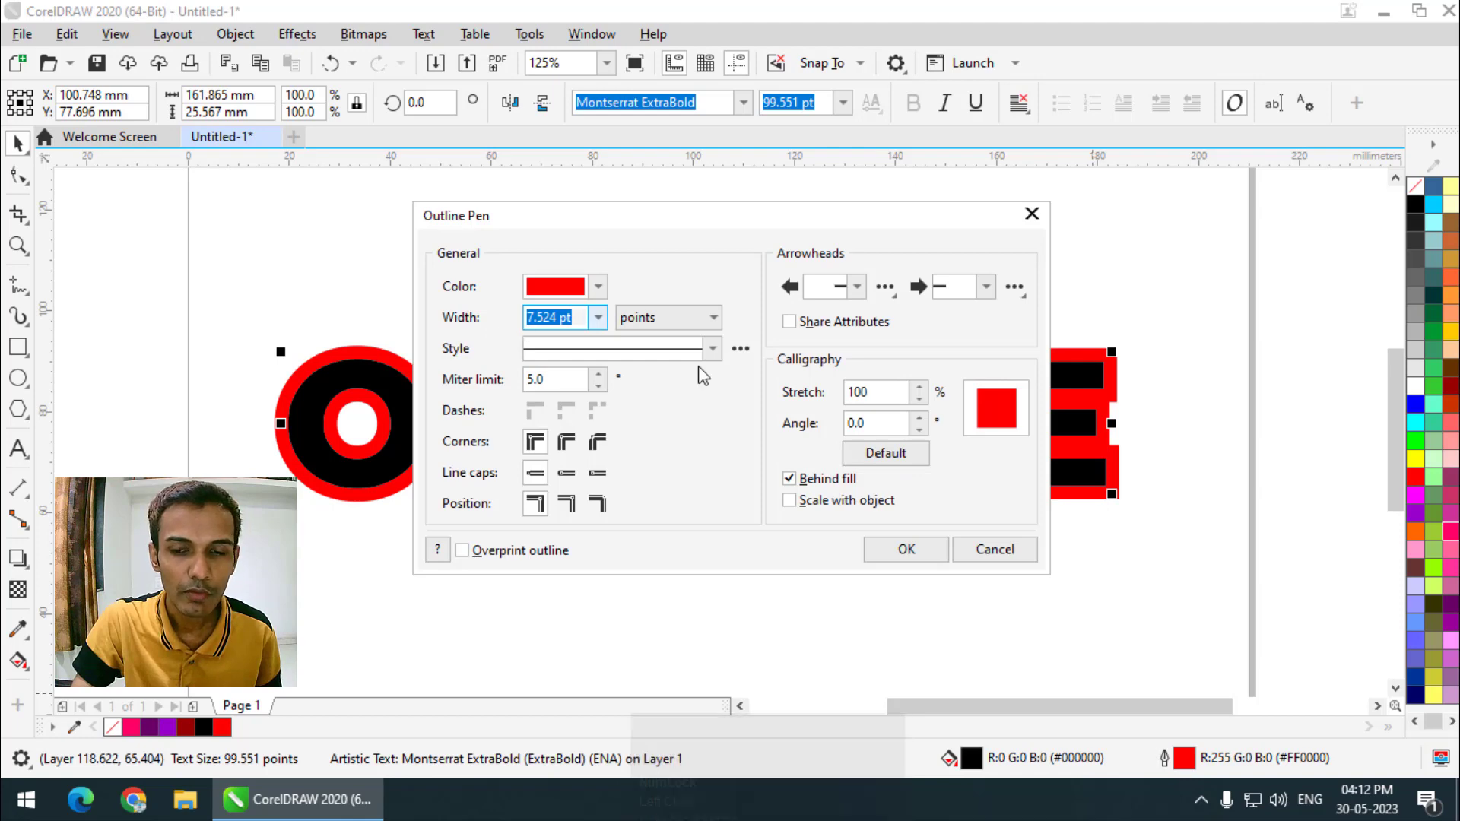
pyautogui.moveTo(917, 553); pyautogui.dragTo(1191, 768)
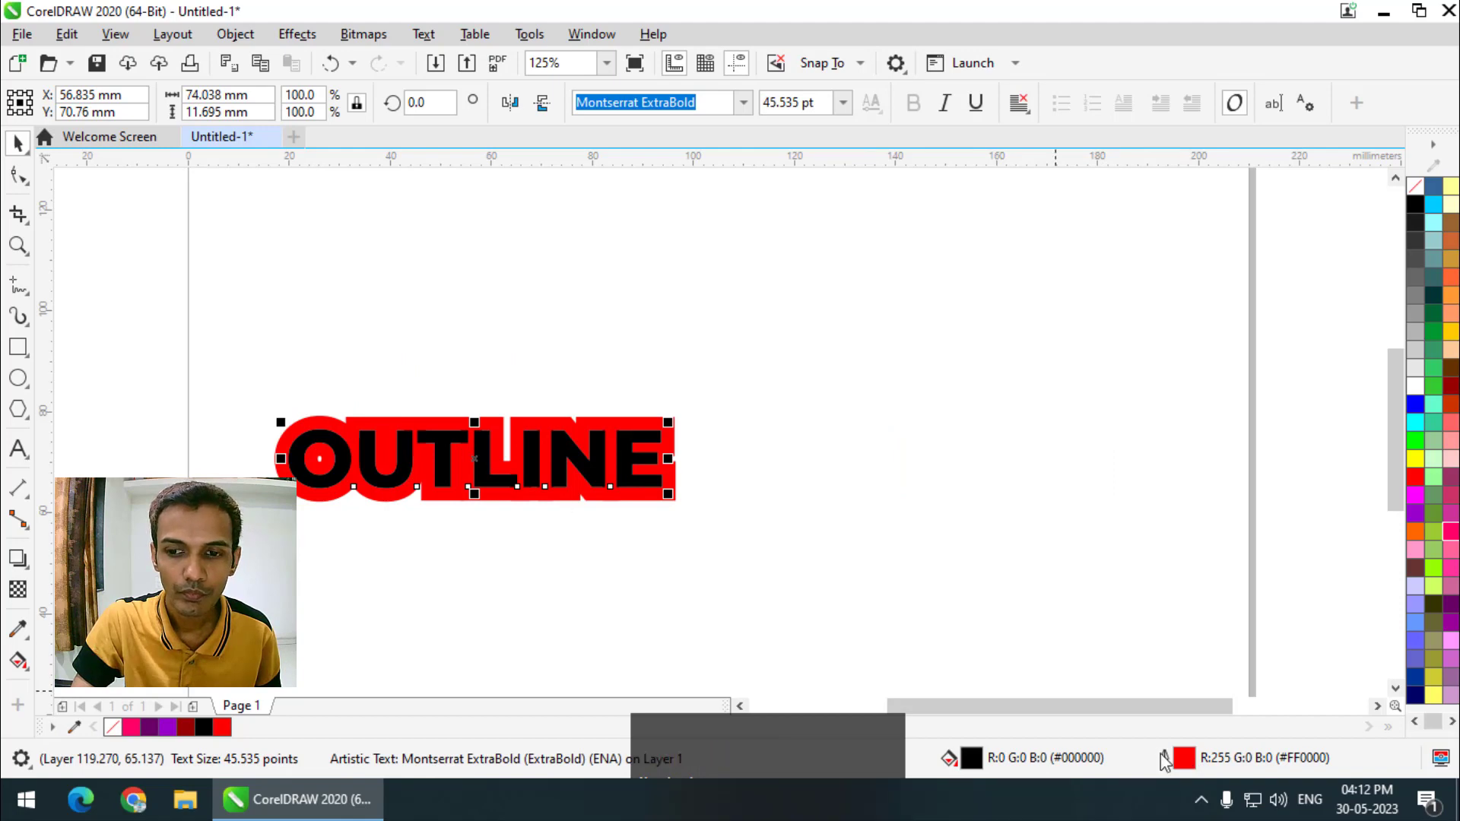
pyautogui.click(1189, 765)
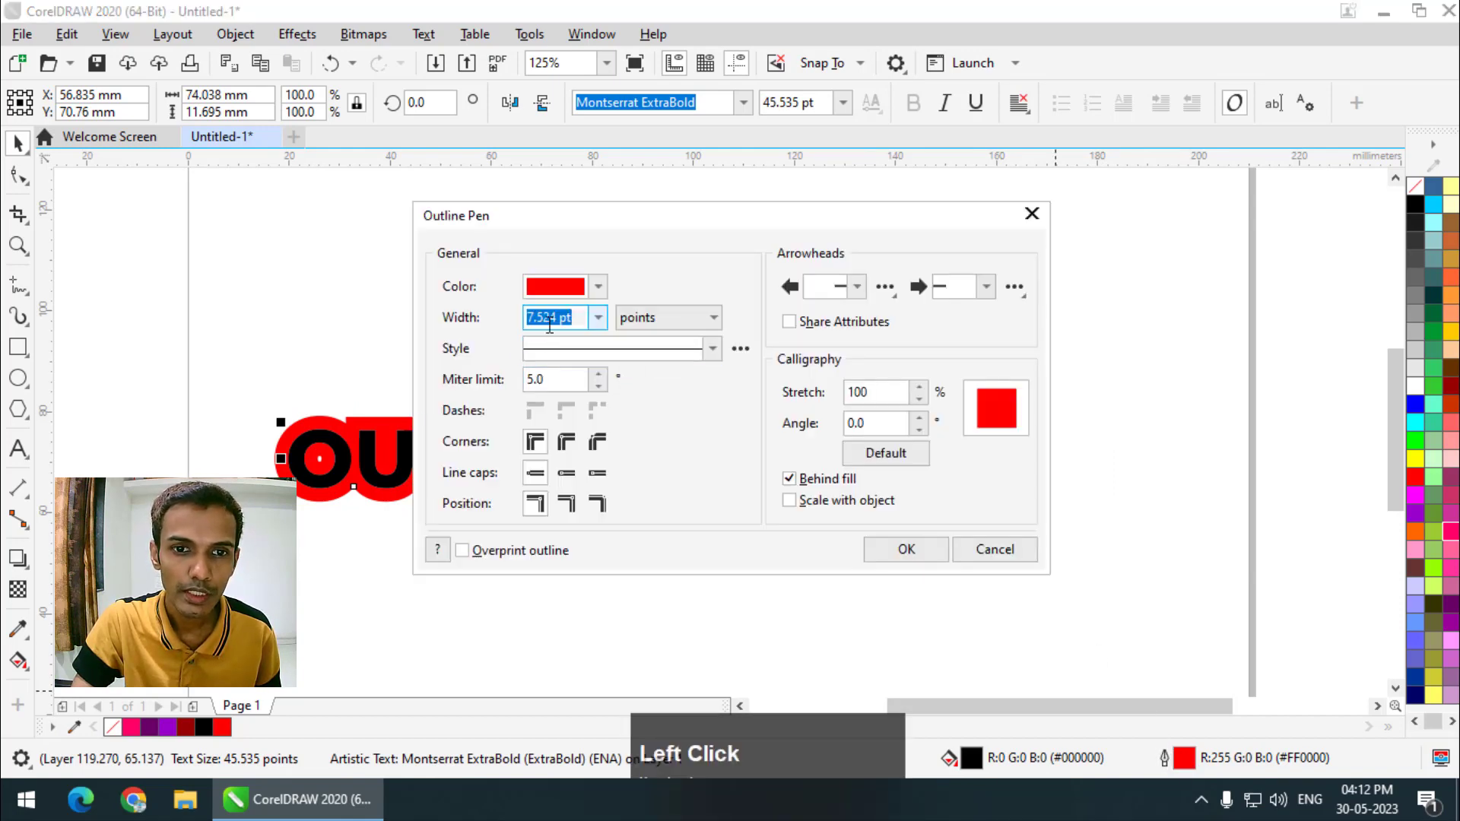
pyautogui.click(919, 560)
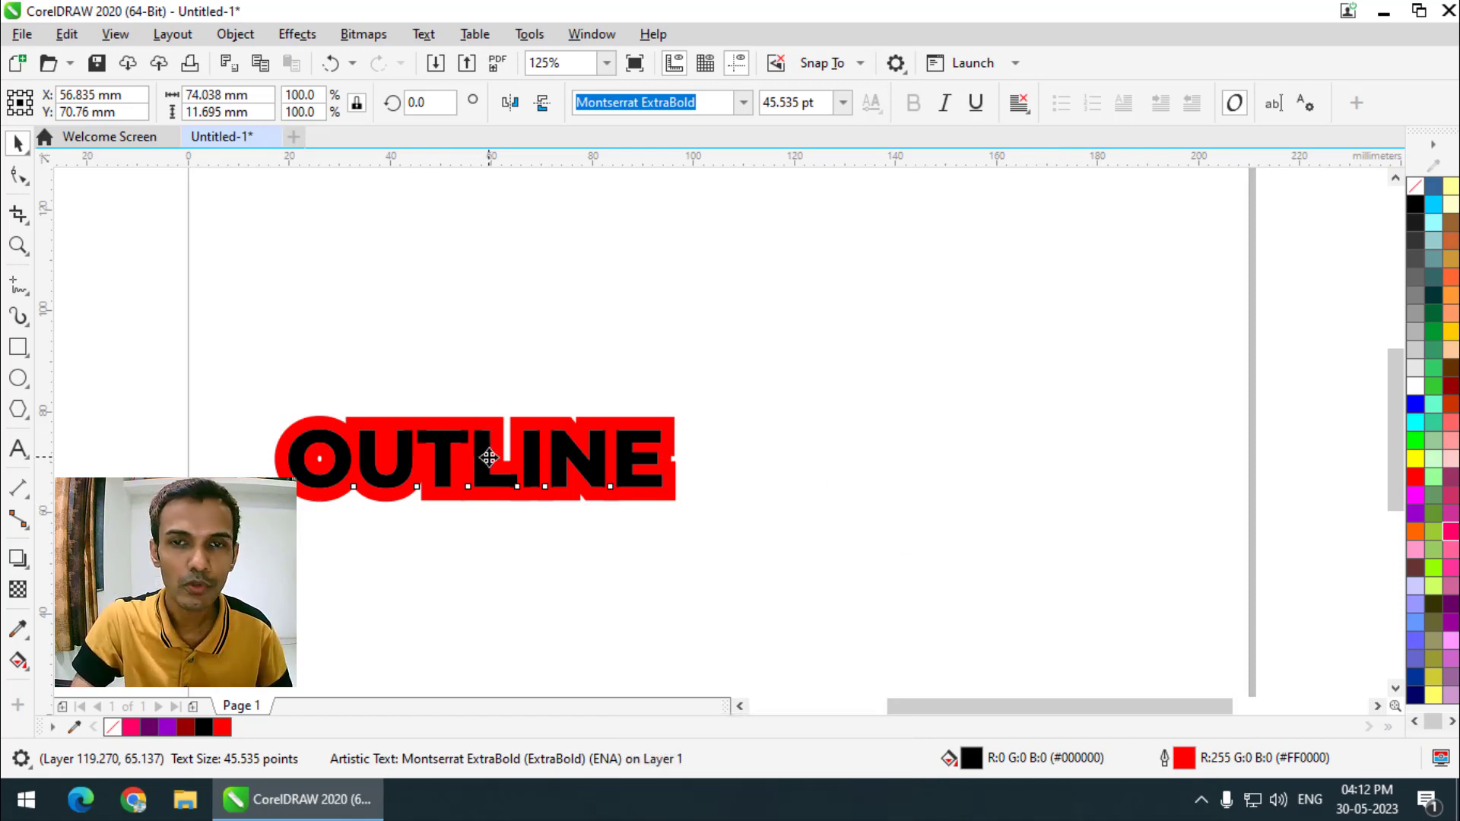
pyautogui.click(490, 454)
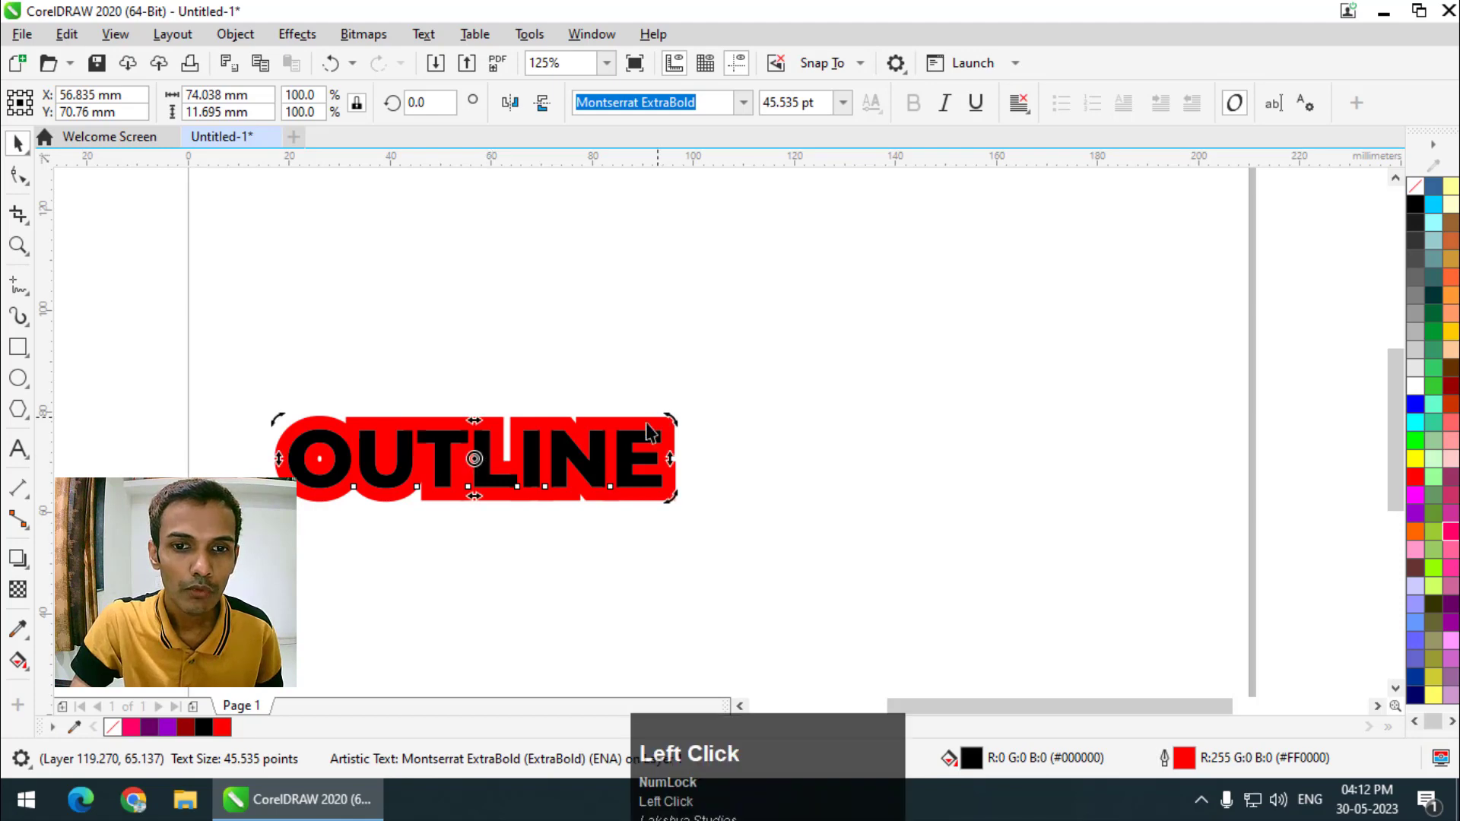
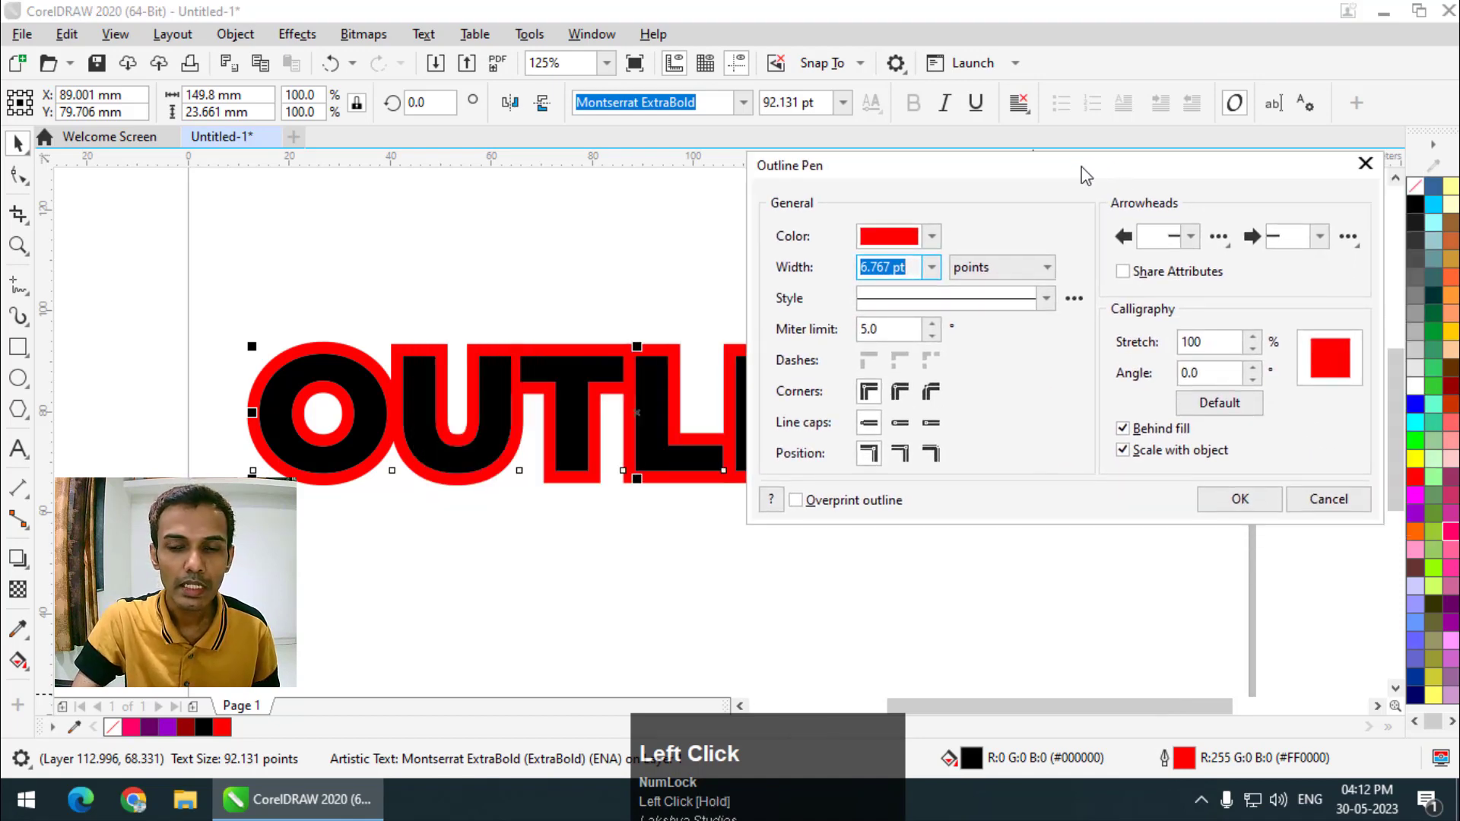
# Step: Set the red outline to round corners with a 69° miter limit and confirm
pyautogui.scroll(3)
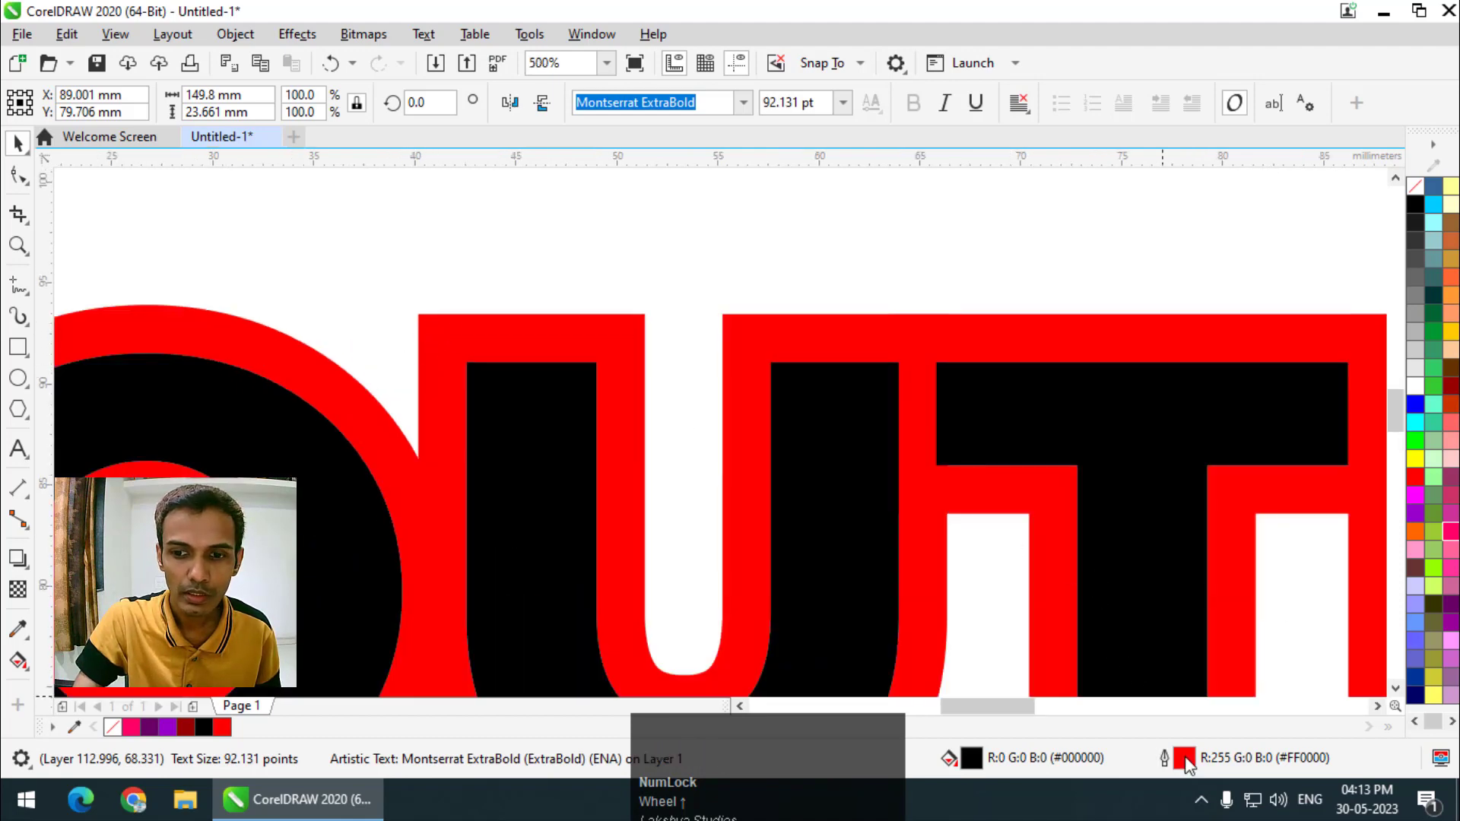
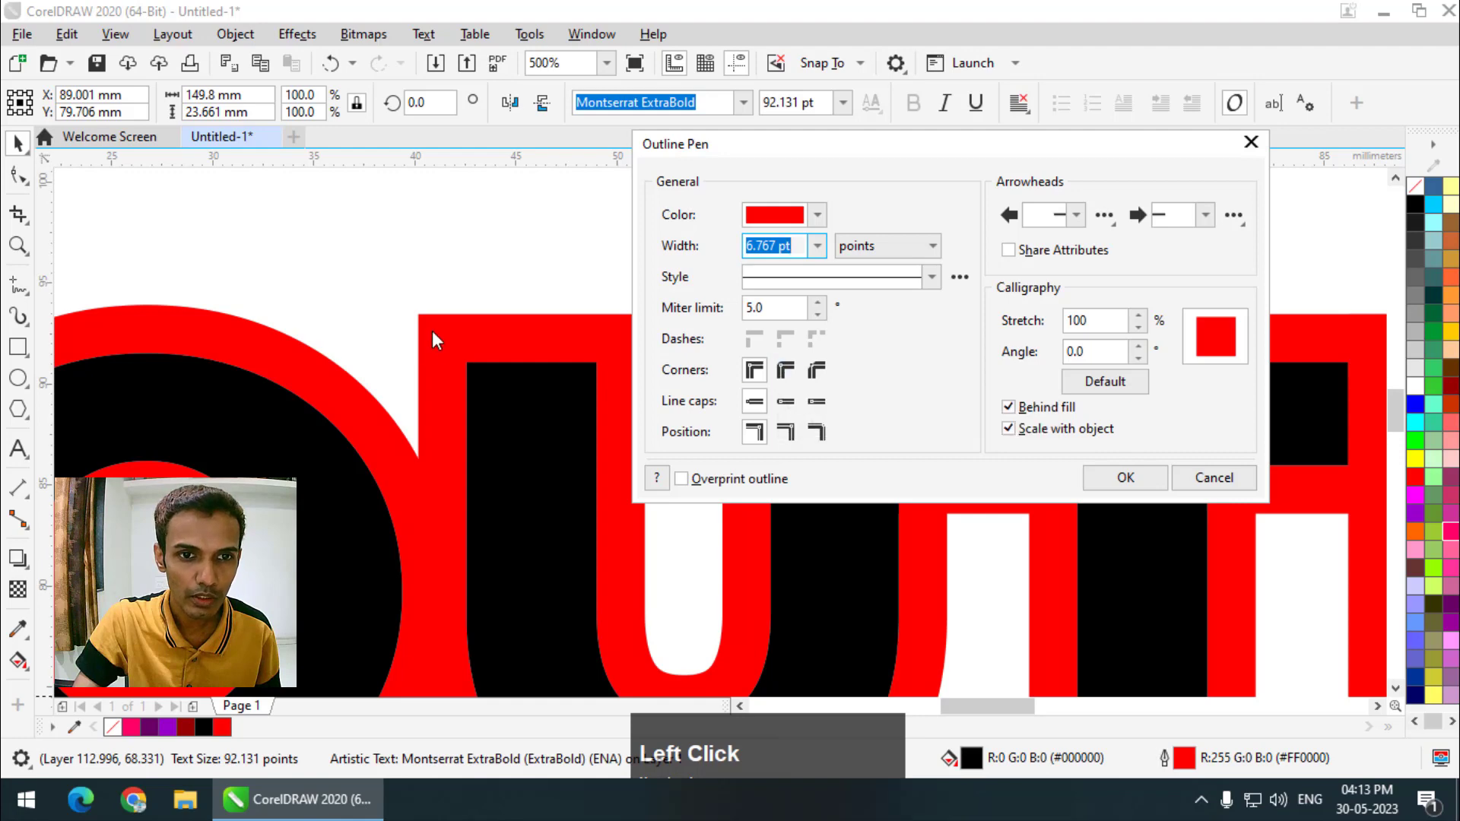
pyautogui.moveTo(784, 381); pyautogui.dragTo(862, 368)
pyautogui.click(862, 369)
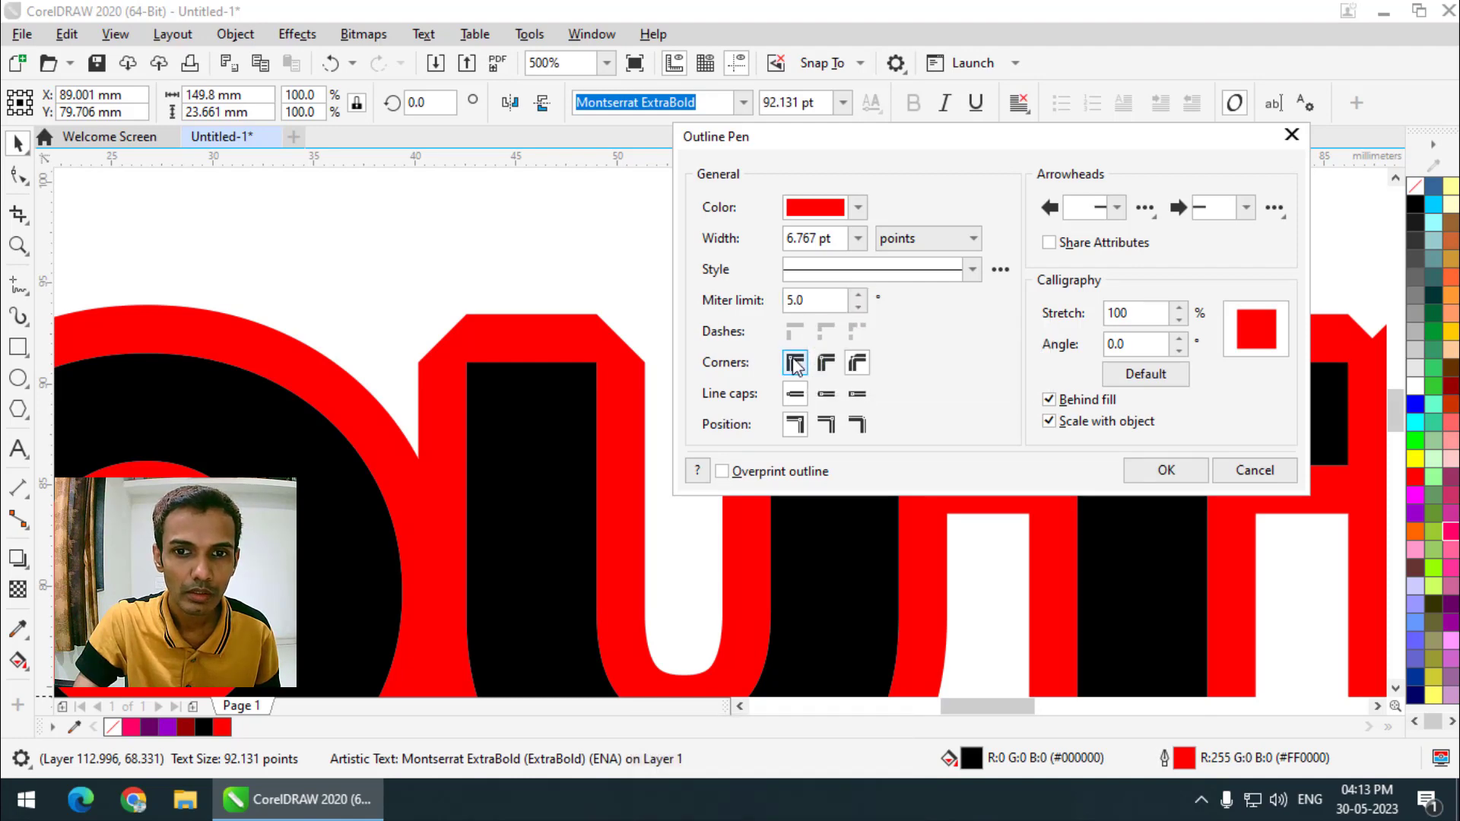
pyautogui.click(799, 365)
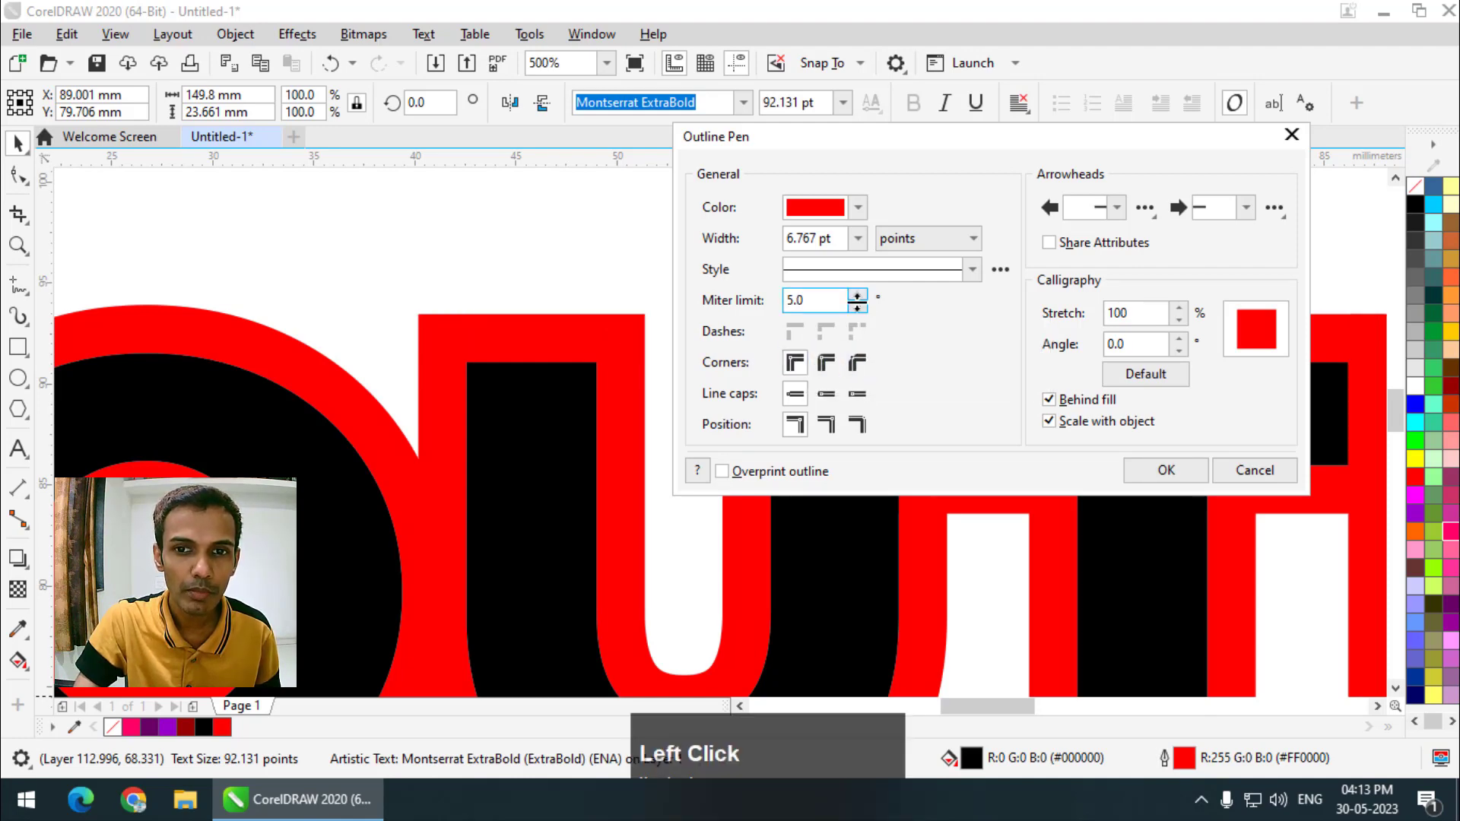
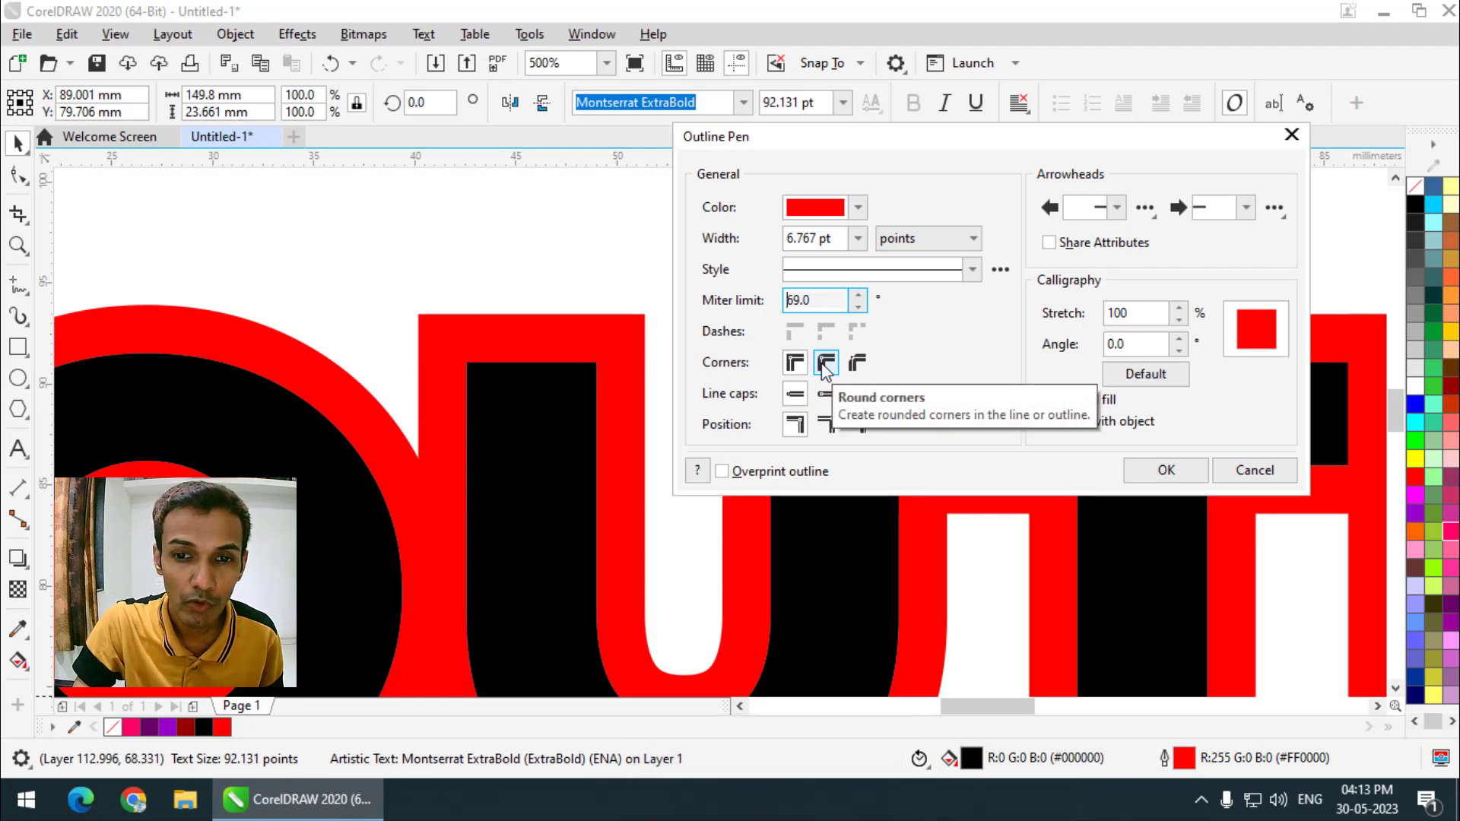
pyautogui.moveTo(828, 371); pyautogui.dragTo(1035, 225)
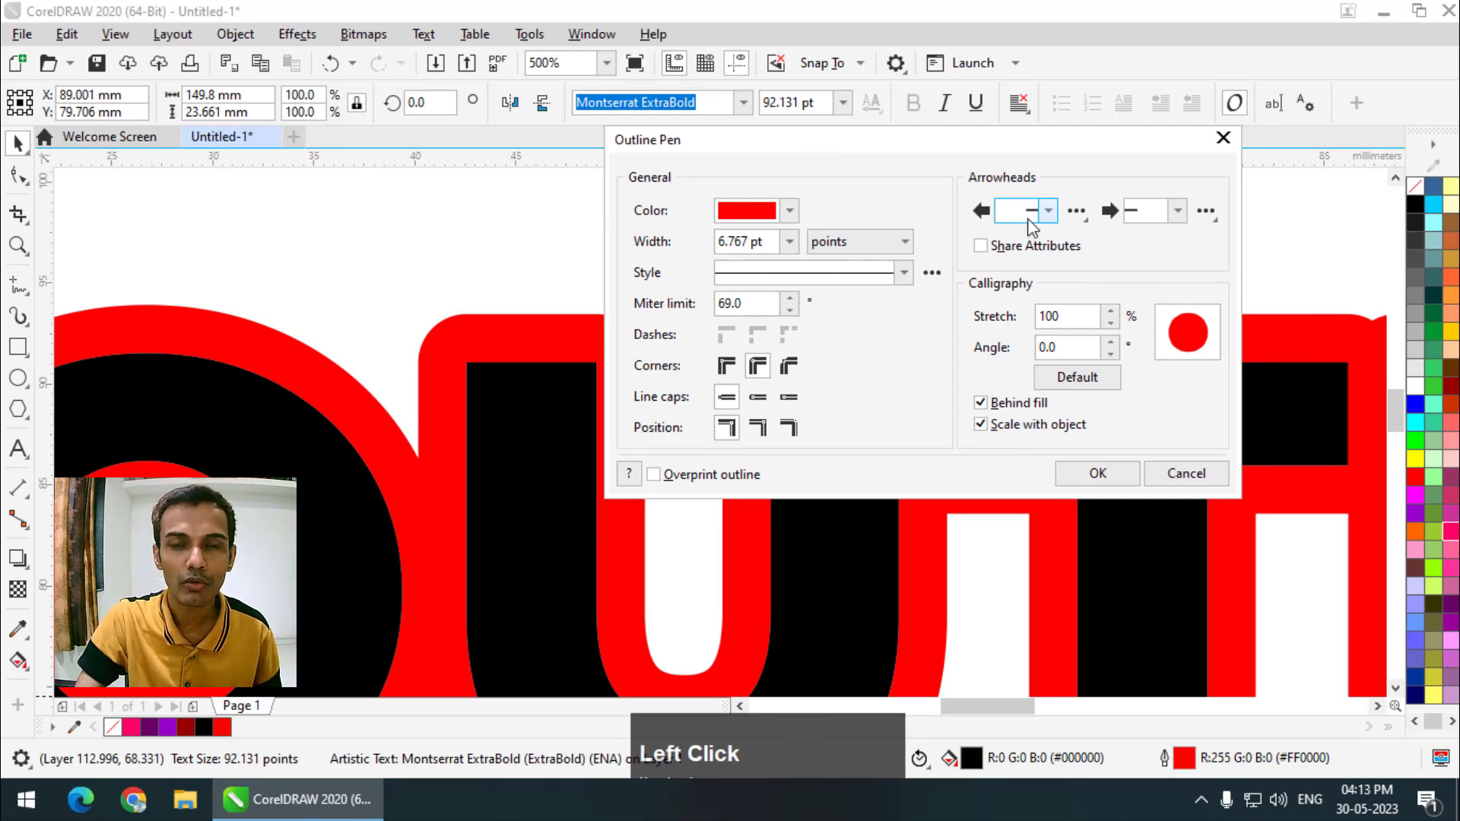
pyautogui.click(919, 162)
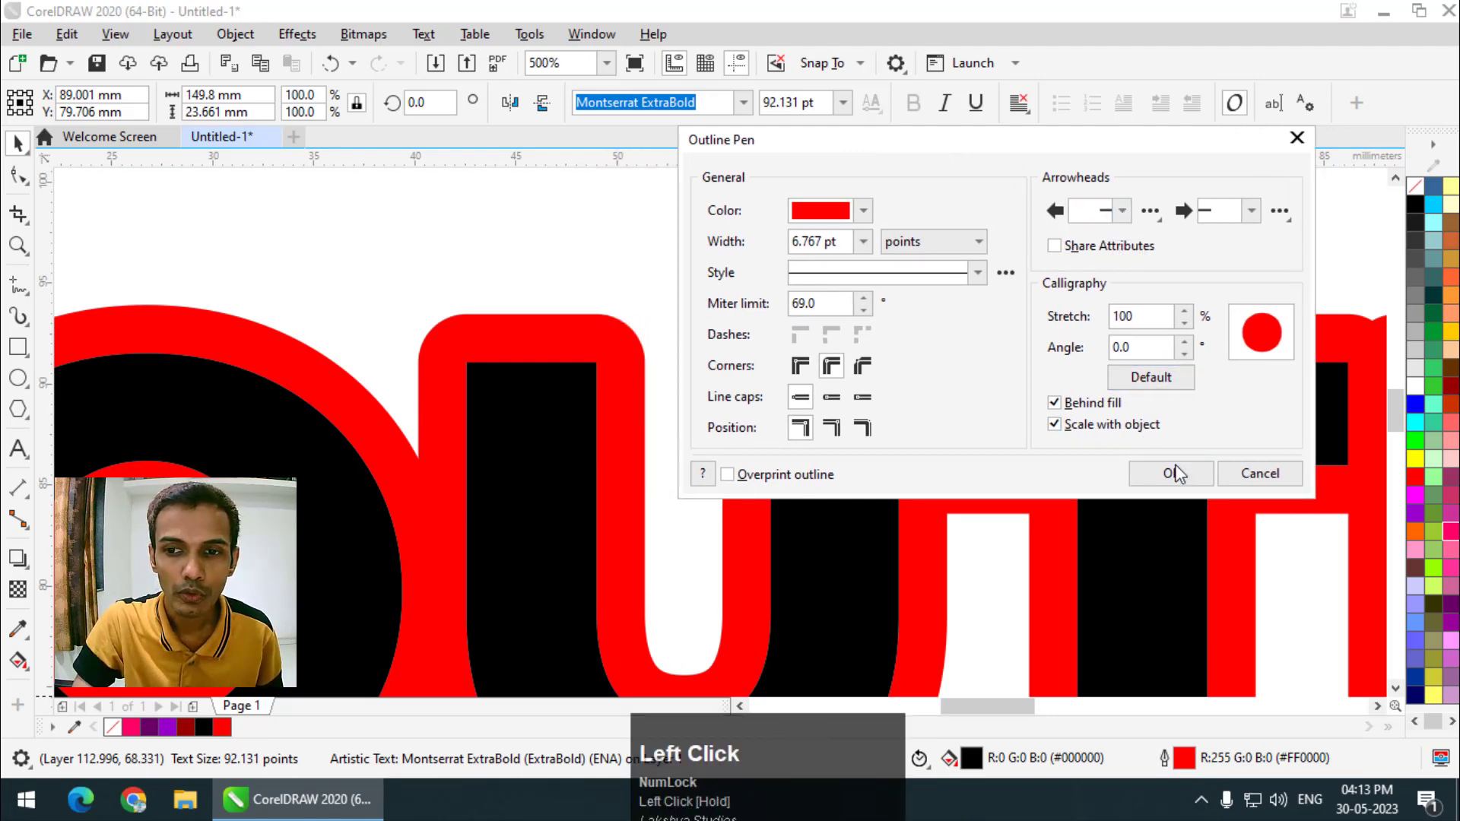
# Step: Check the rounded corners up close and move the OUTLINE word slightly lower
pyautogui.scroll(-3)
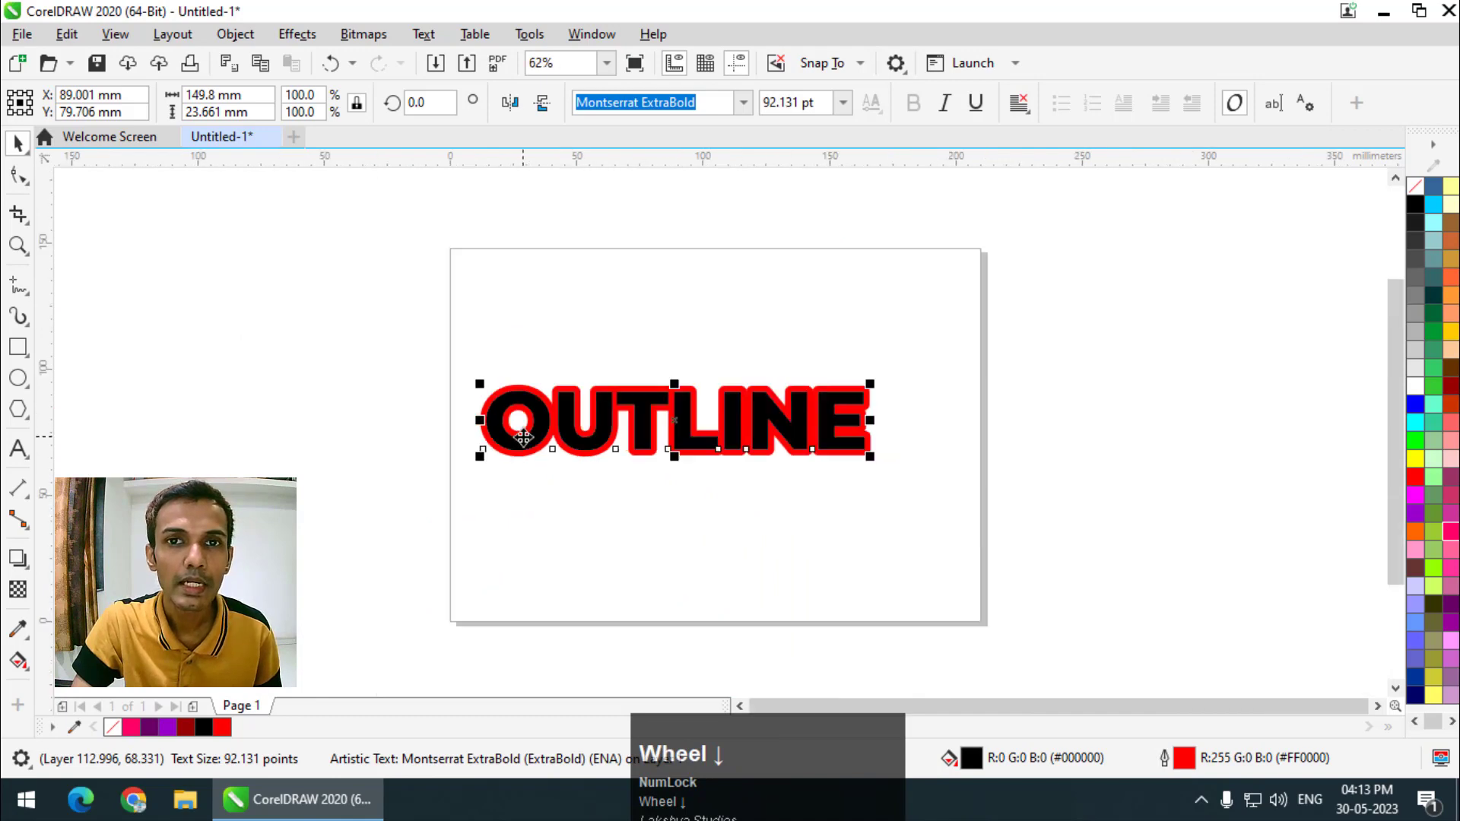
pyautogui.scroll(3)
pyautogui.scroll(-3)
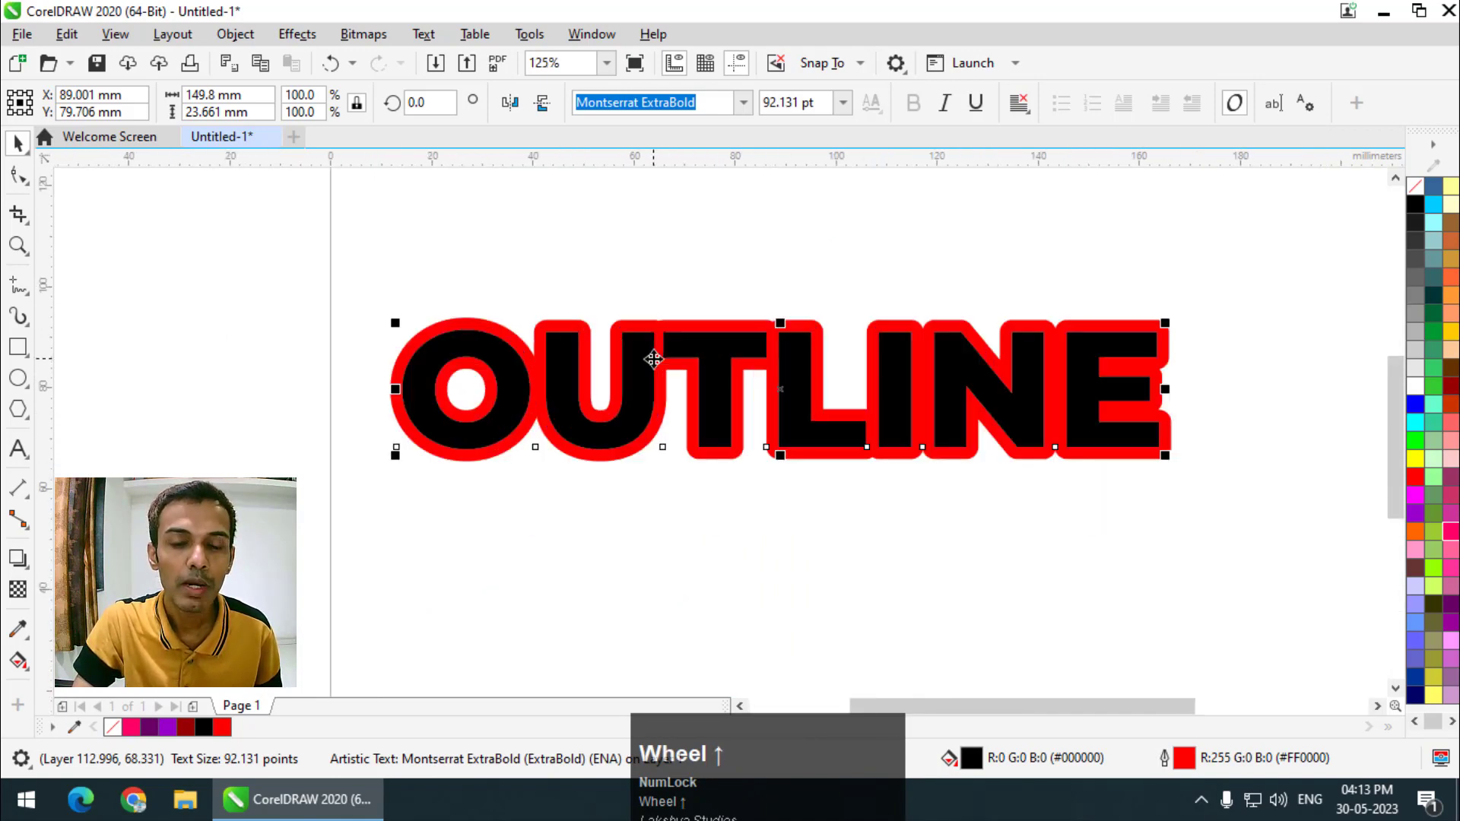
pyautogui.scroll(3)
pyautogui.moveTo(1180, 769); pyautogui.dragTo(1114, 569)
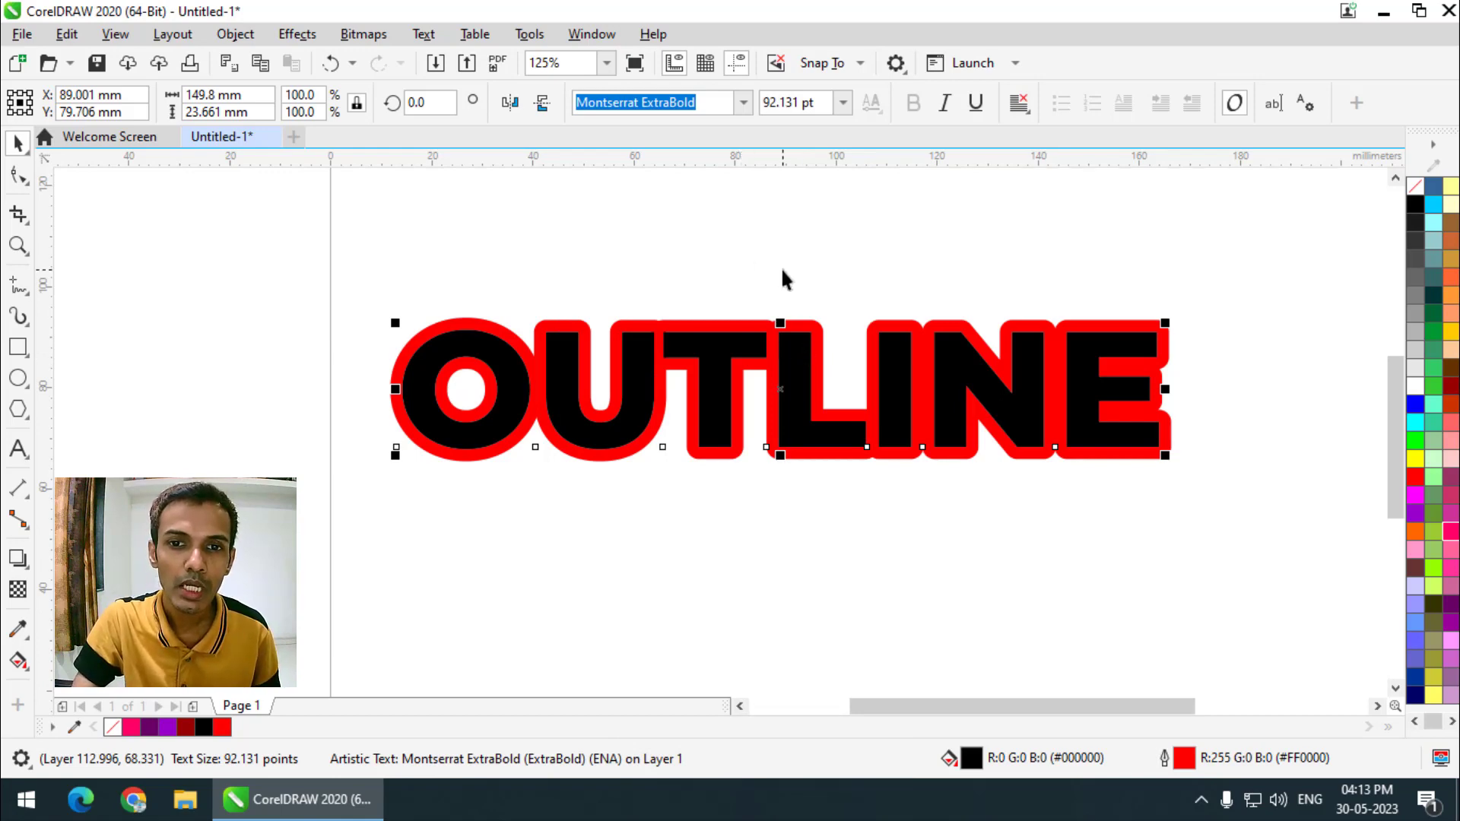
pyautogui.scroll(-3)
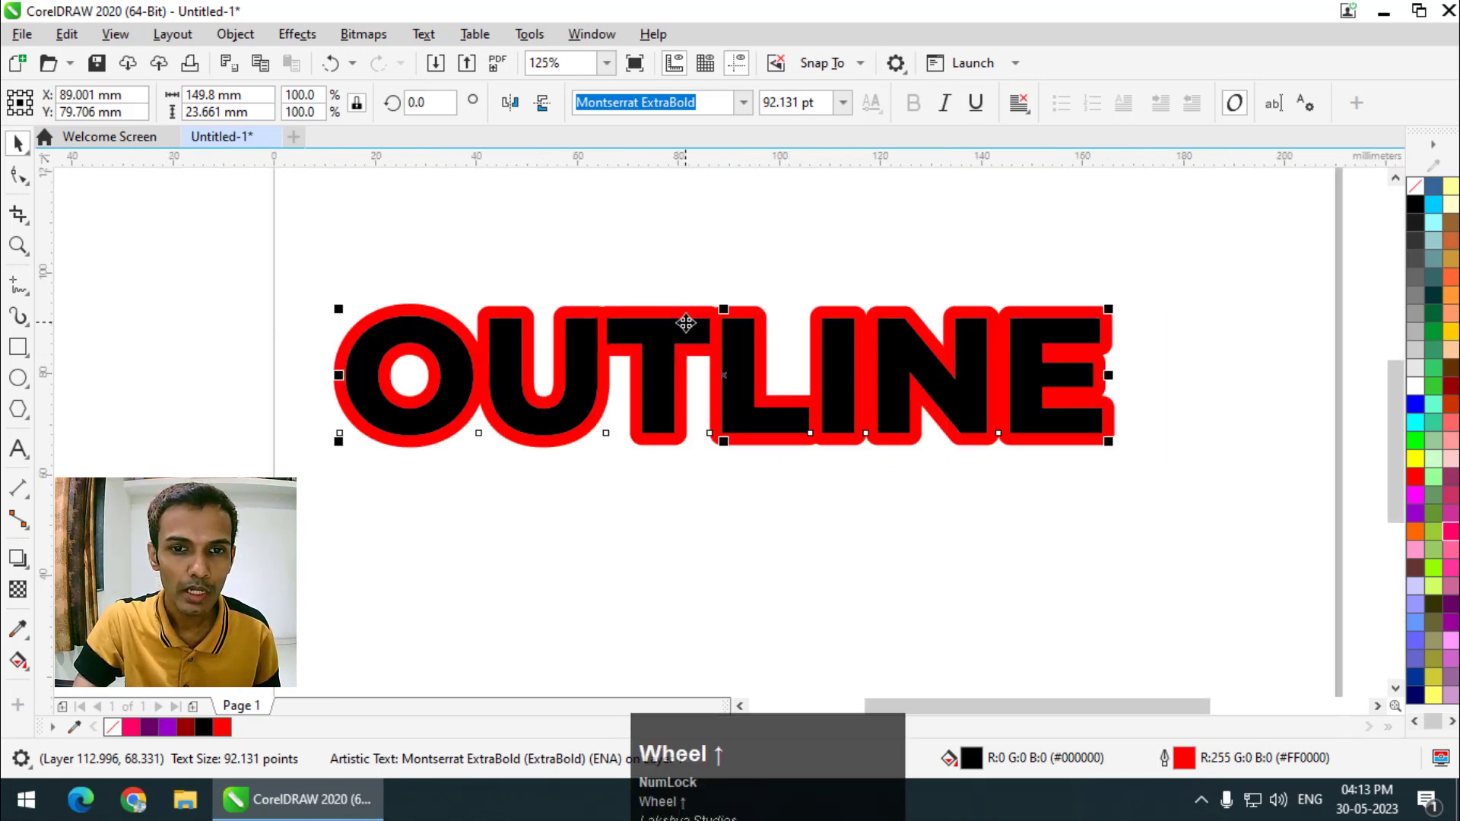
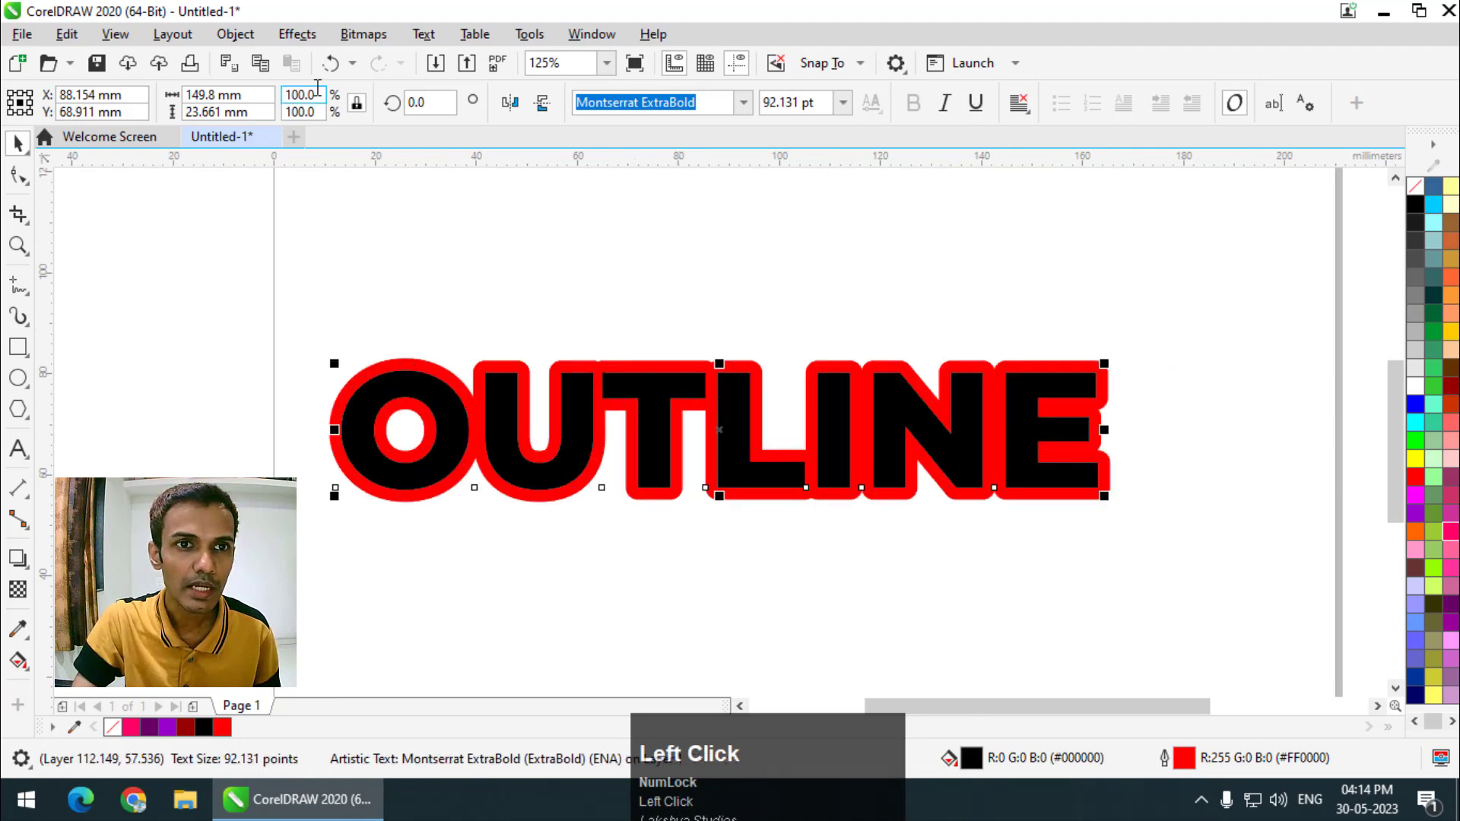
# Step: Choose Convert Outline to Object from the Object menu for the OUTLINE word
pyautogui.click(256, 51)
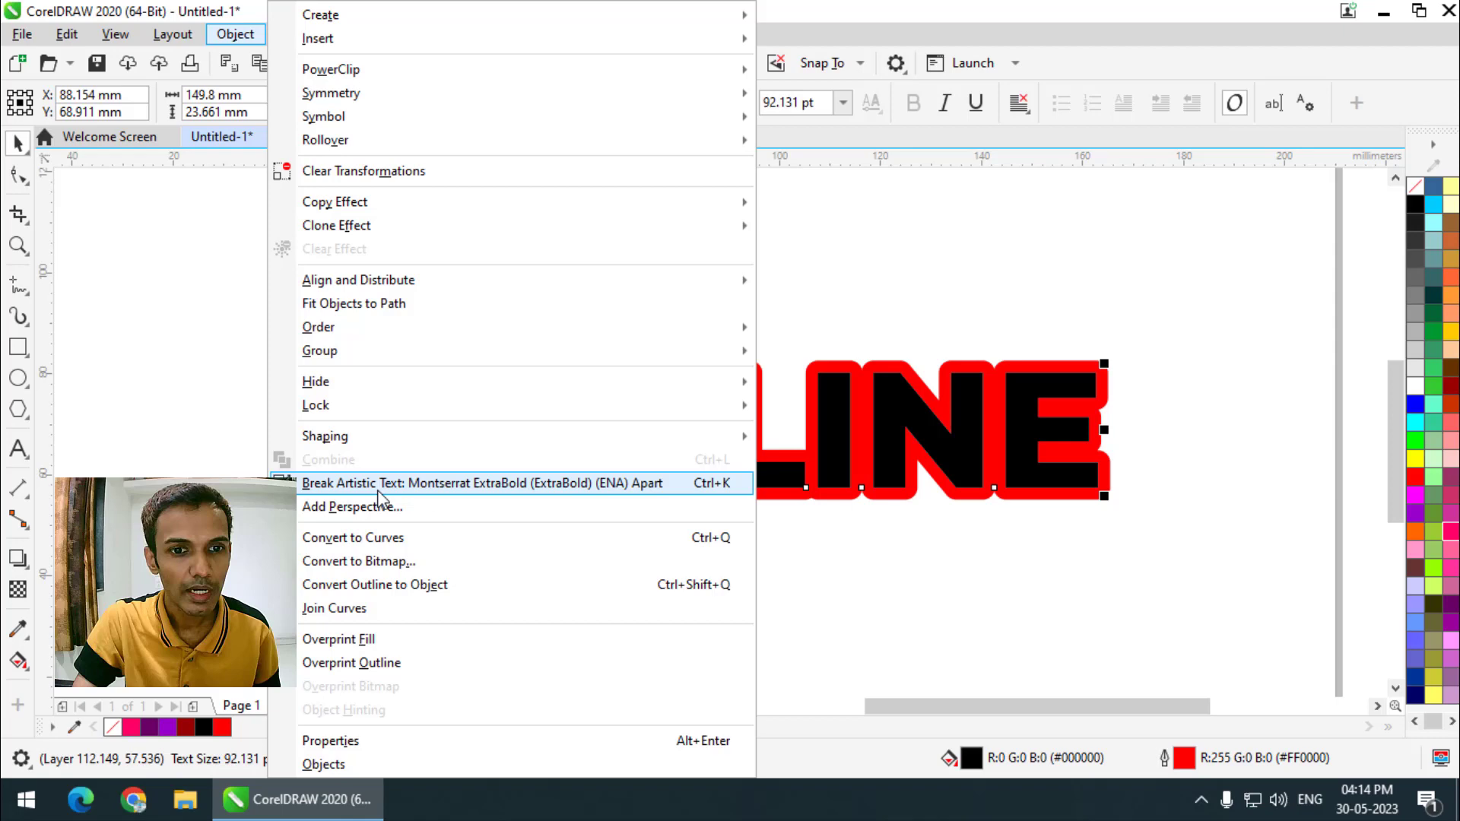
pyautogui.click(486, 497)
pyautogui.scroll(-3)
pyautogui.moveTo(622, 254); pyautogui.dragTo(738, 451)
# Step: Undo to review the whole page, then return to the Object menu commands
pyautogui.press('ctrl+z')
pyautogui.moveTo(373, 238); pyautogui.dragTo(305, 45)
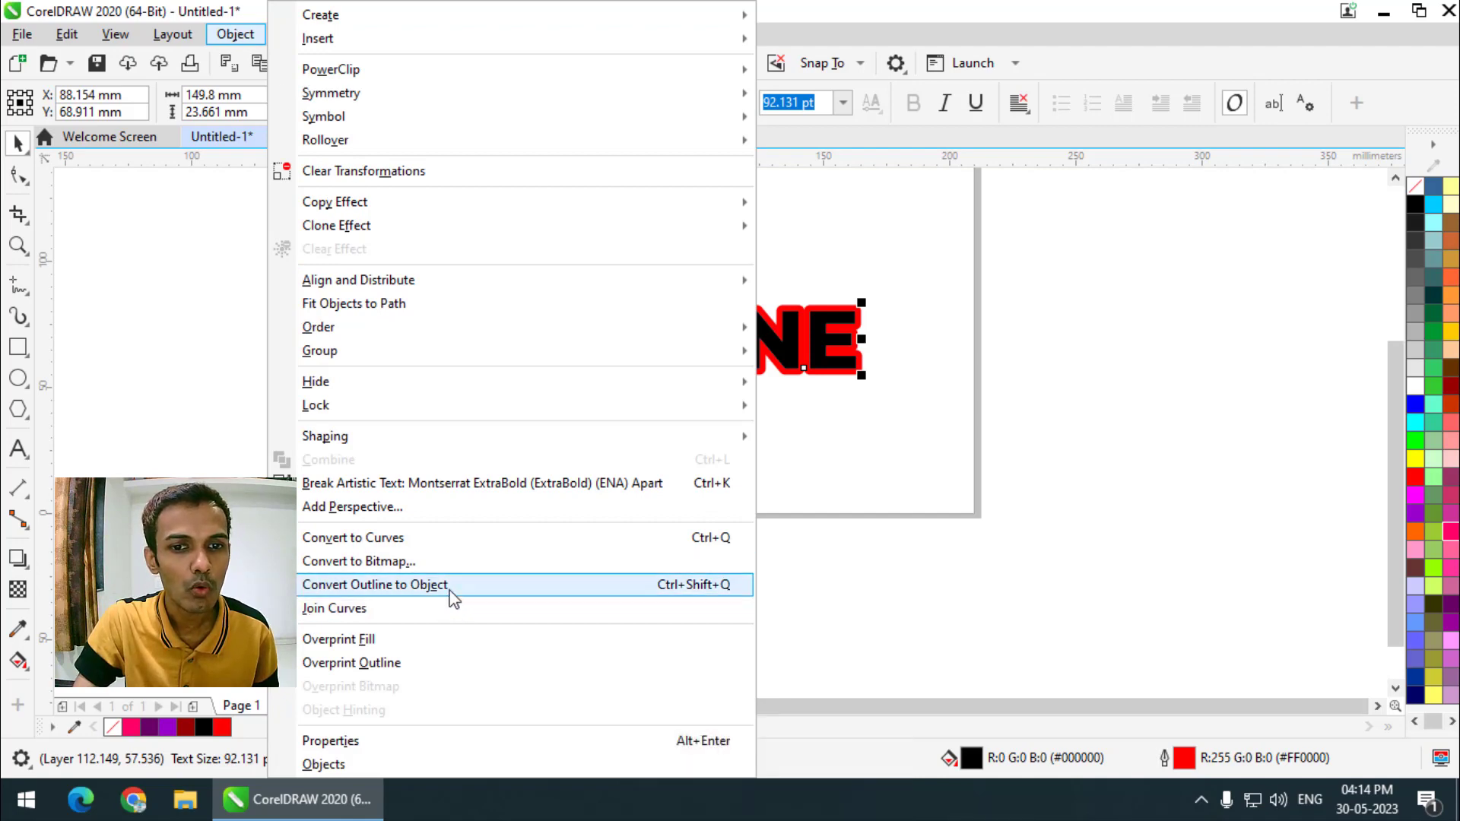
pyautogui.click(1132, 512)
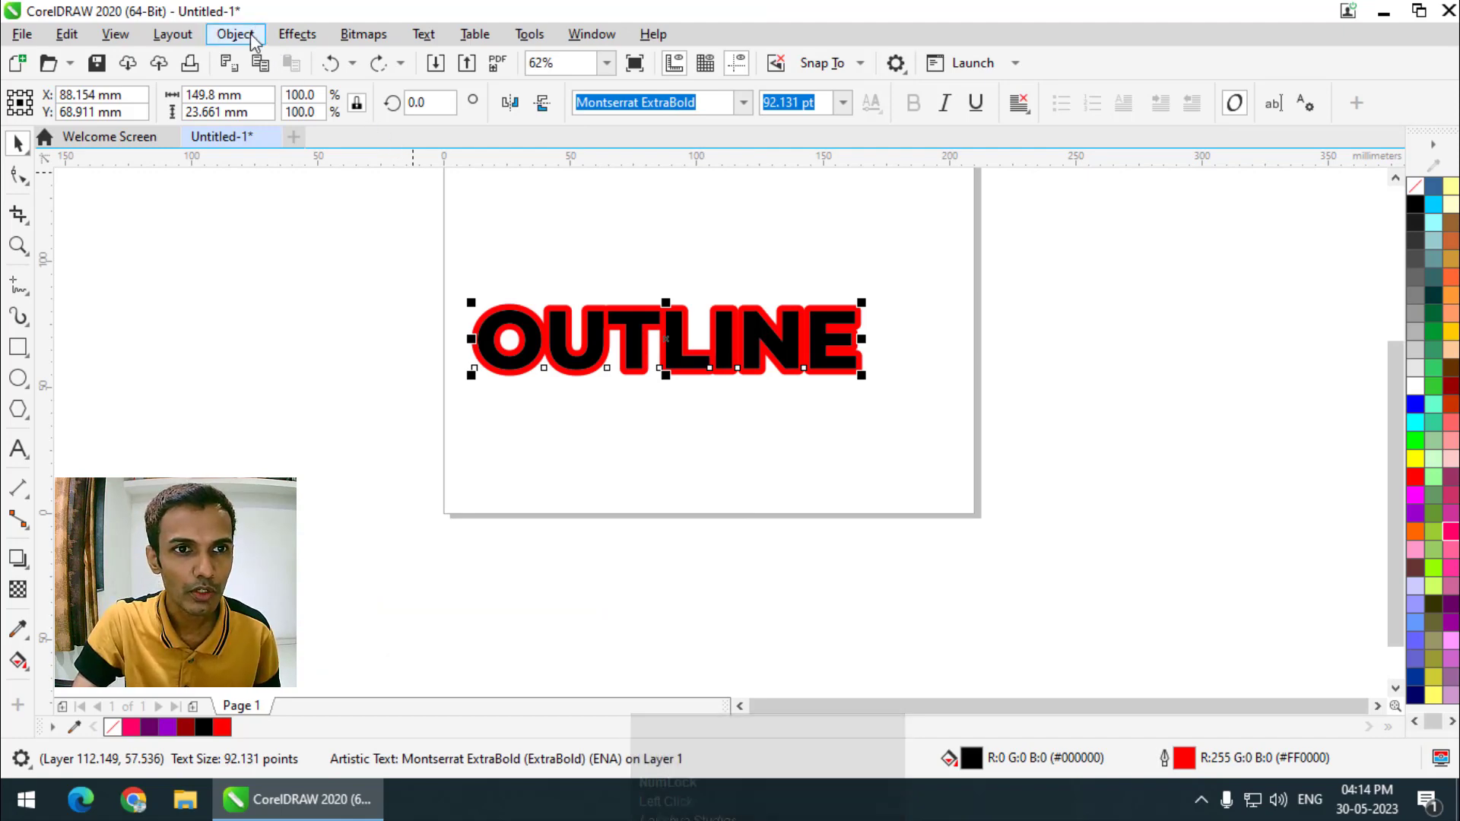
pyautogui.click(257, 41)
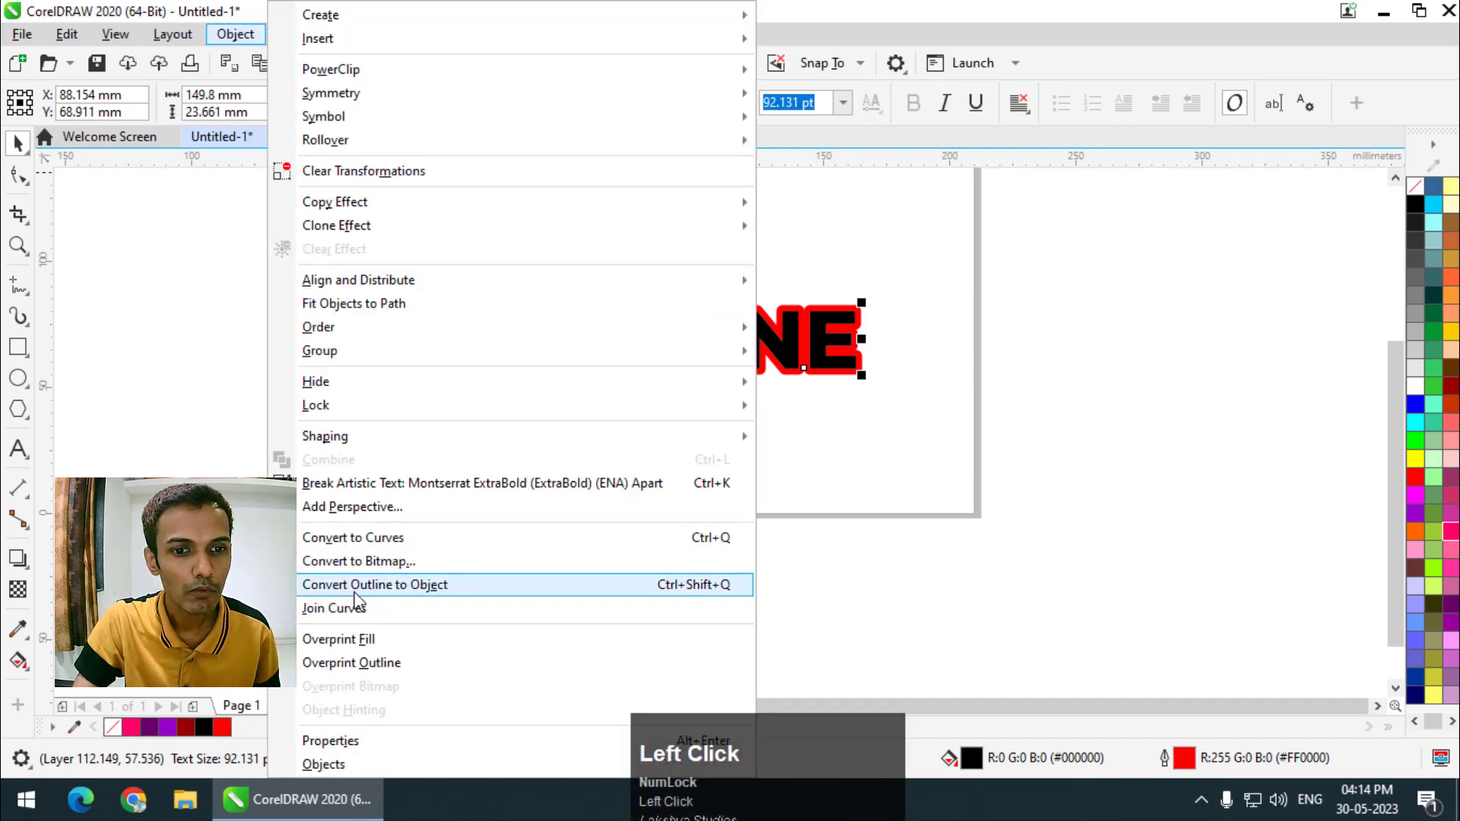
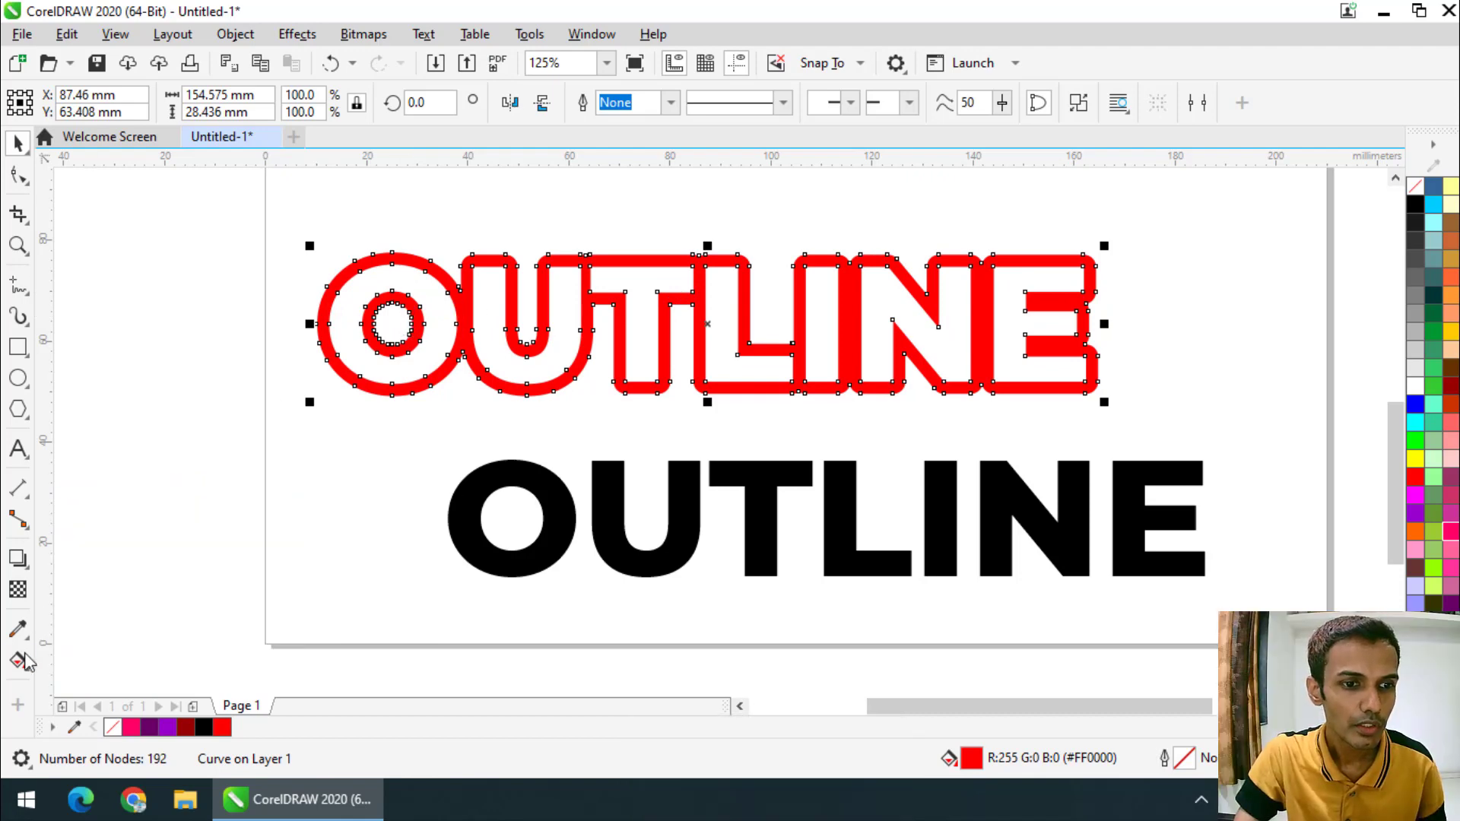
# Step: Fill the separated outline shape with a left-to-right red-to-green gradient
pyautogui.moveTo(27, 666); pyautogui.dragTo(763, 305)
# Step: Make the outline fade from red to green and place the black OUTLINE text back on top
pyautogui.press('Down')
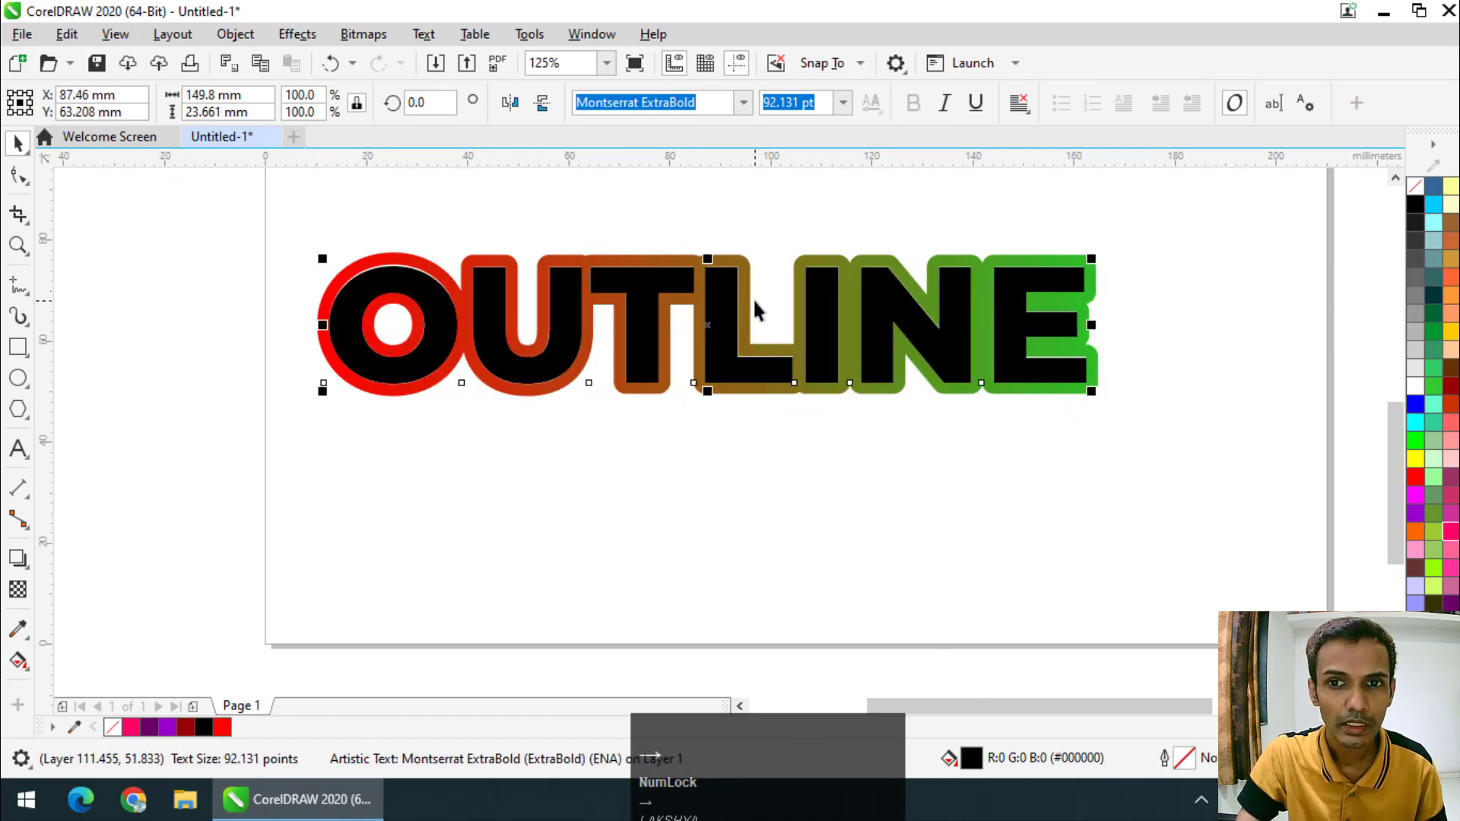
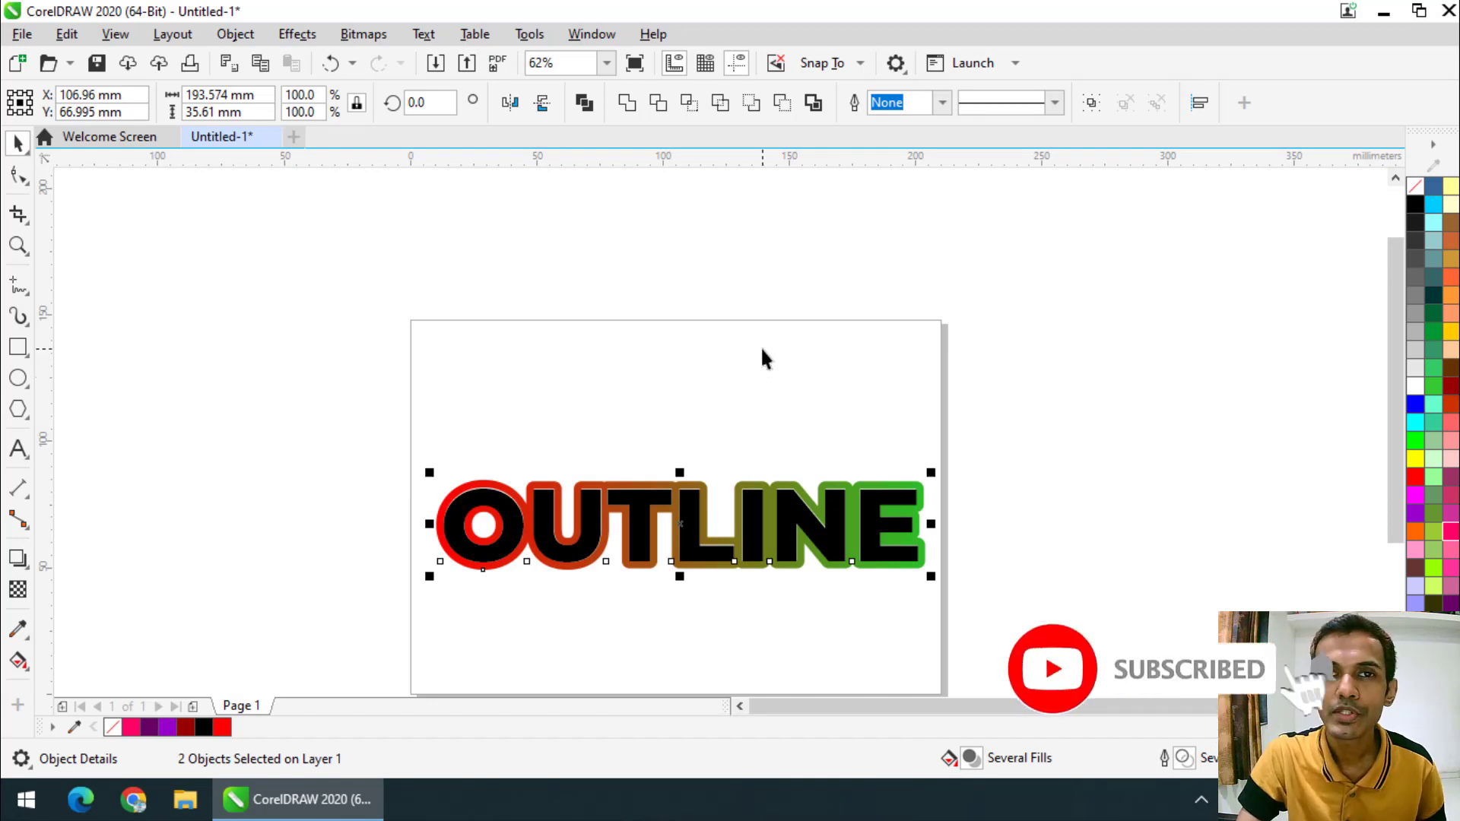
pyautogui.scroll(-3)
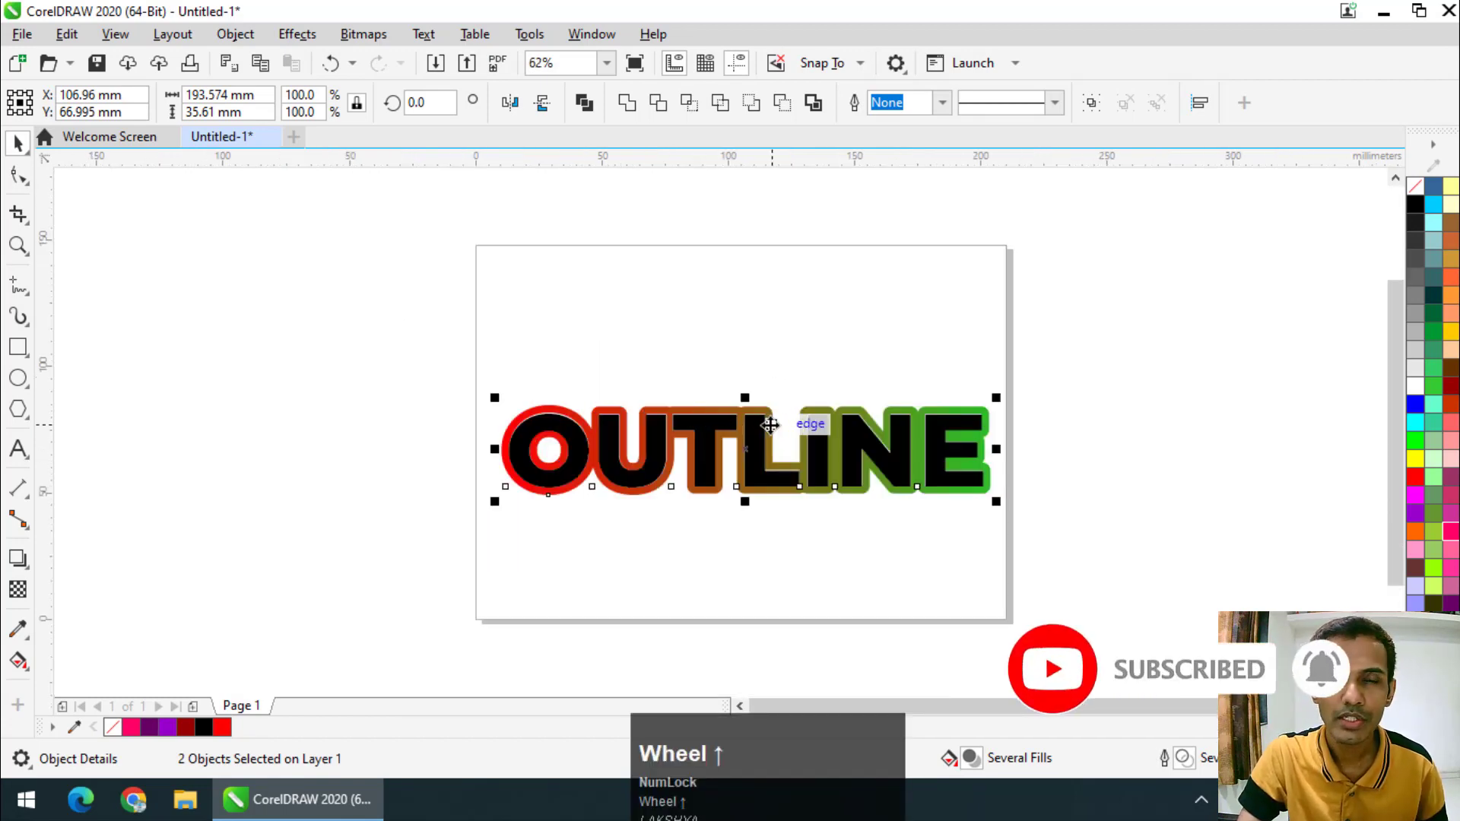
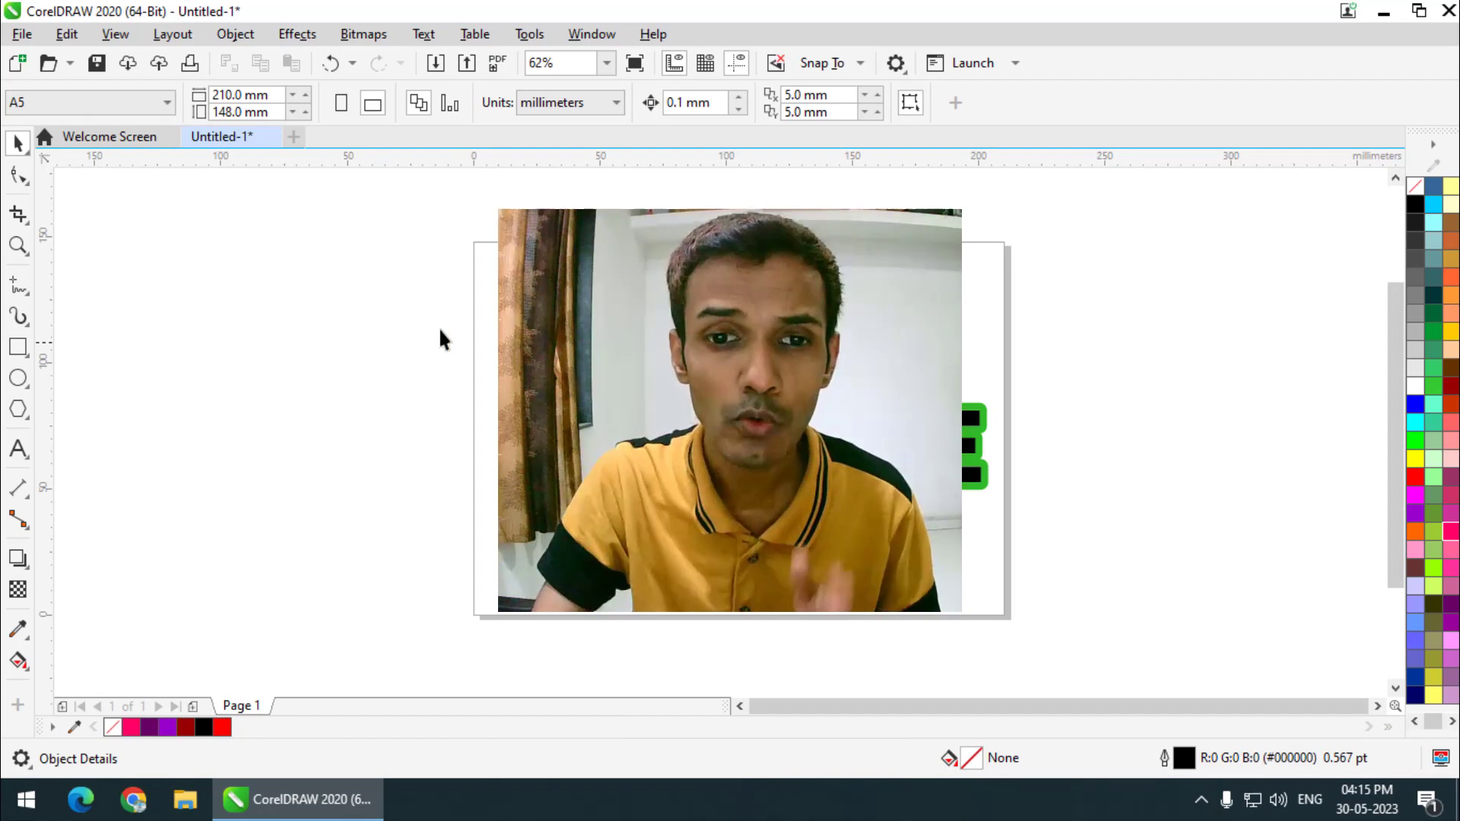
pyautogui.moveTo(442, 349); pyautogui.dragTo(348, 515)
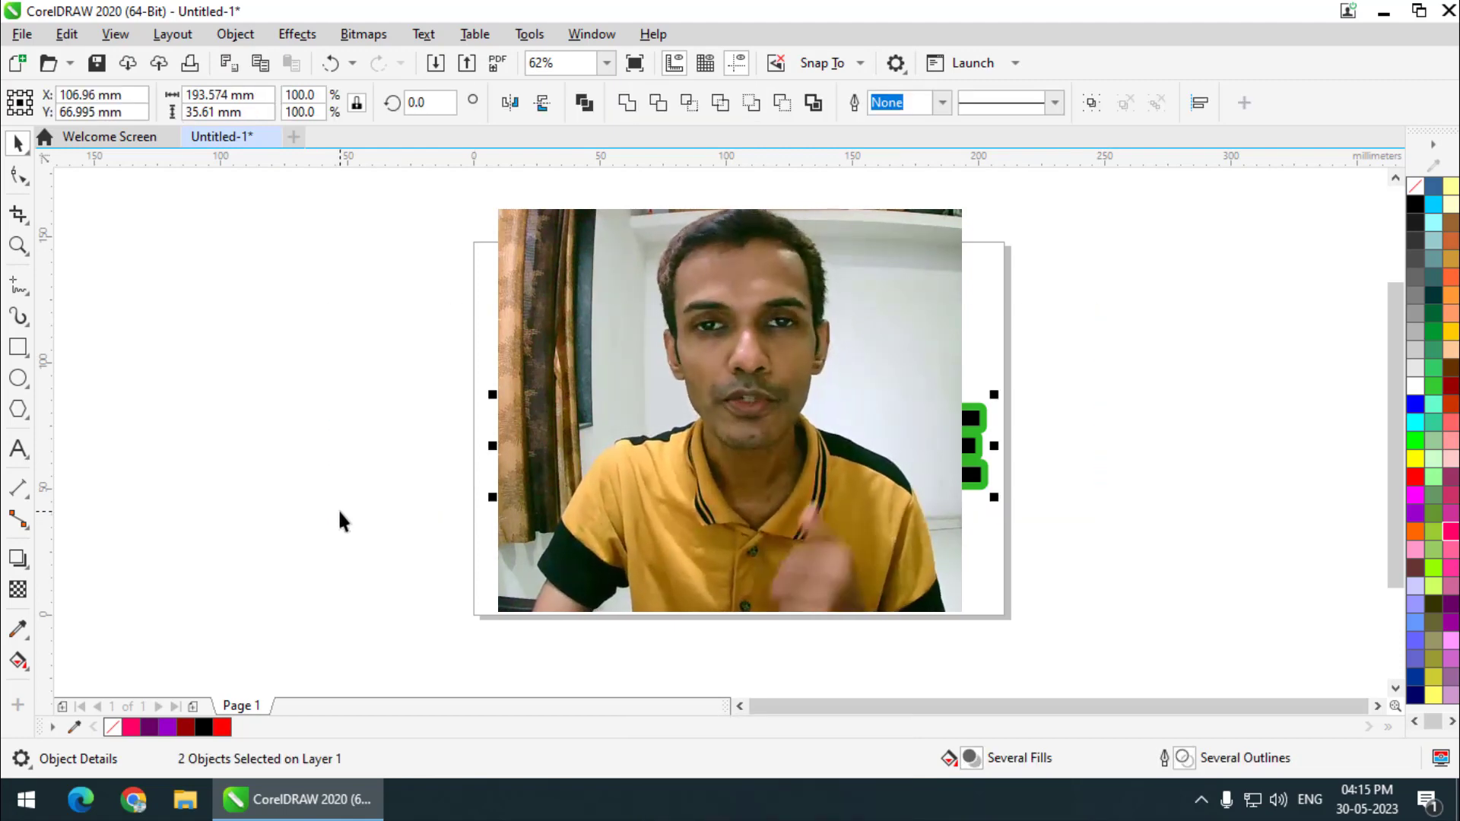